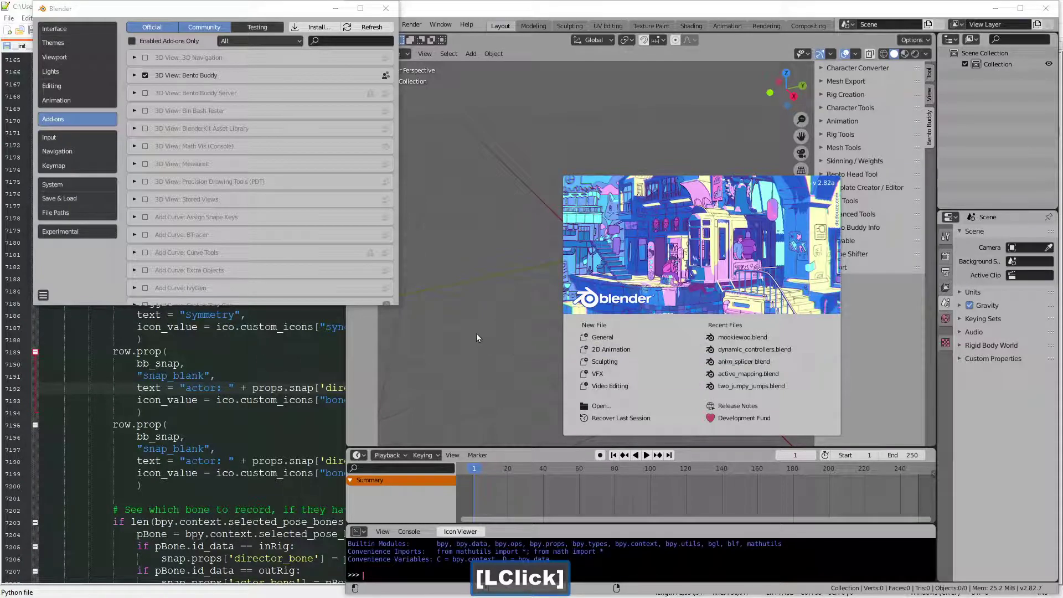
Step: Import the magic_twirl BVH motion-capture file as an armature and dismiss the Preferences window
double_click(399, 18)
click(29, 27)
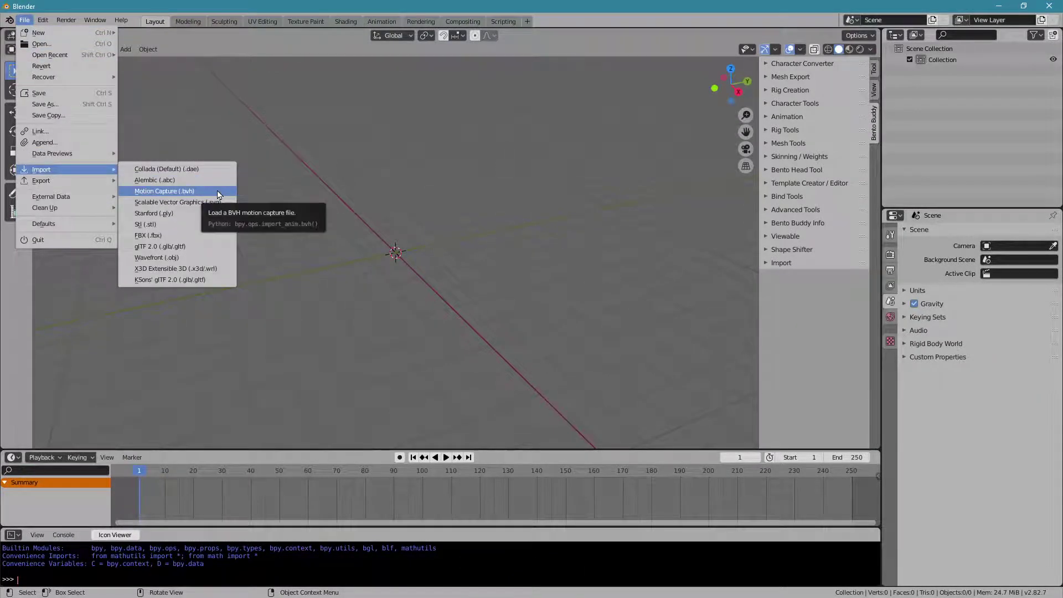
click(224, 196)
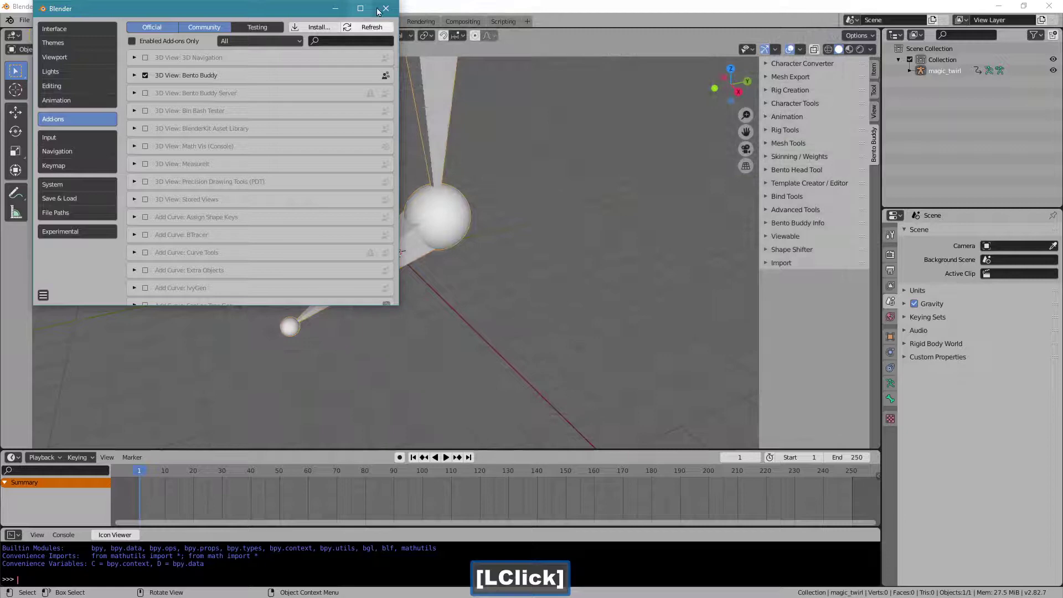
click(381, 173)
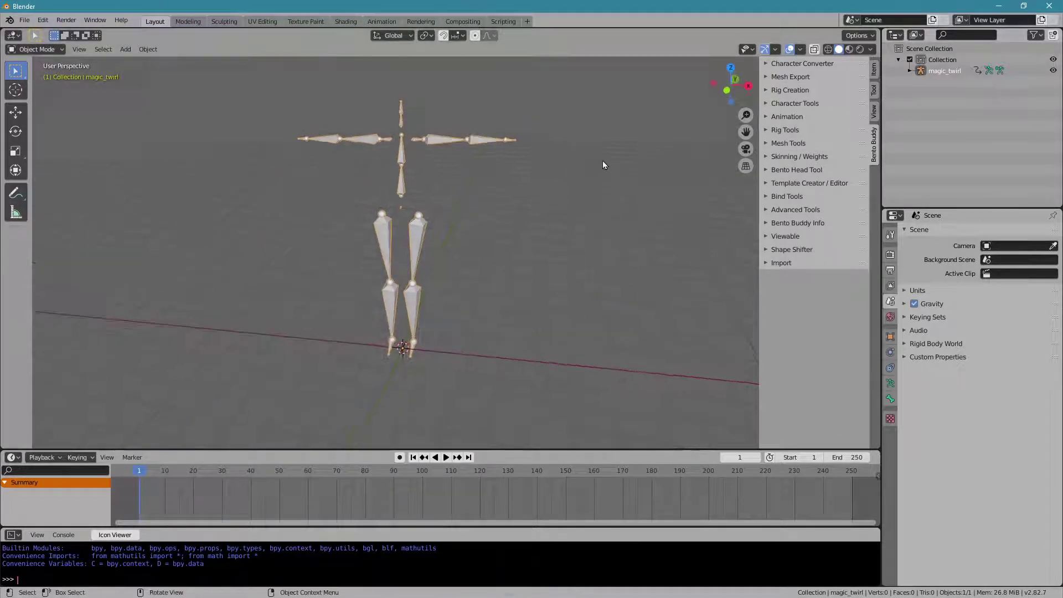
Step: Duplicate the armature as magic_twirl.001, move it right along X, and view both from the front
key(shift+d)
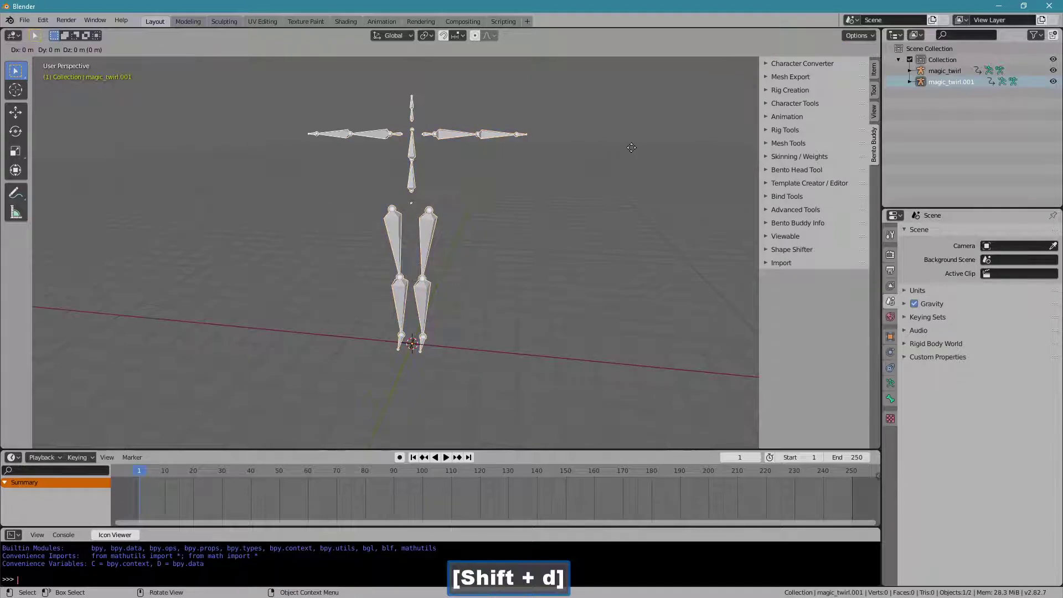
right_click(625, 156)
click(779, 55)
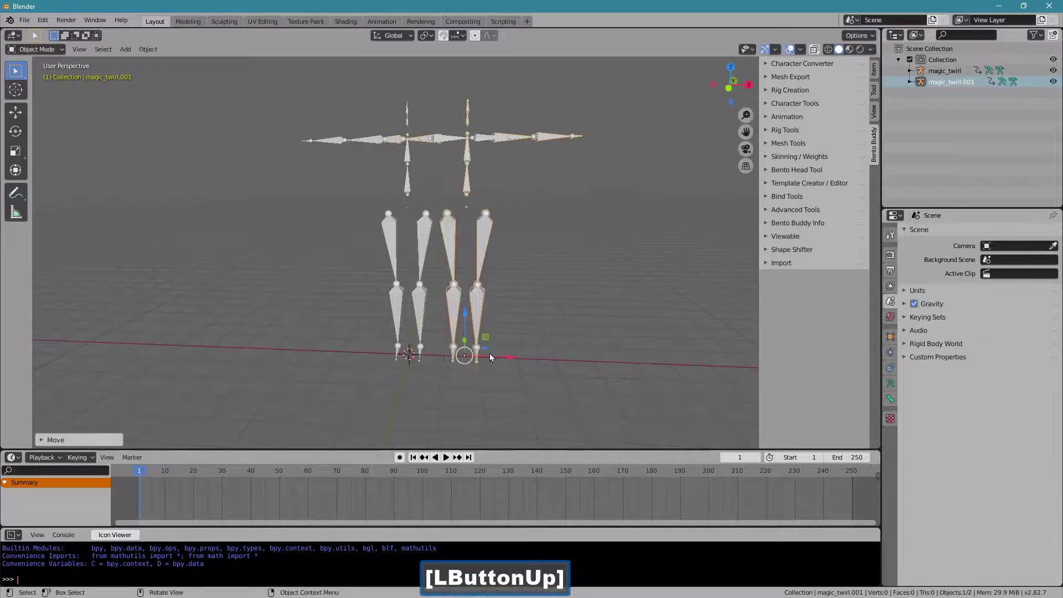
key(1)
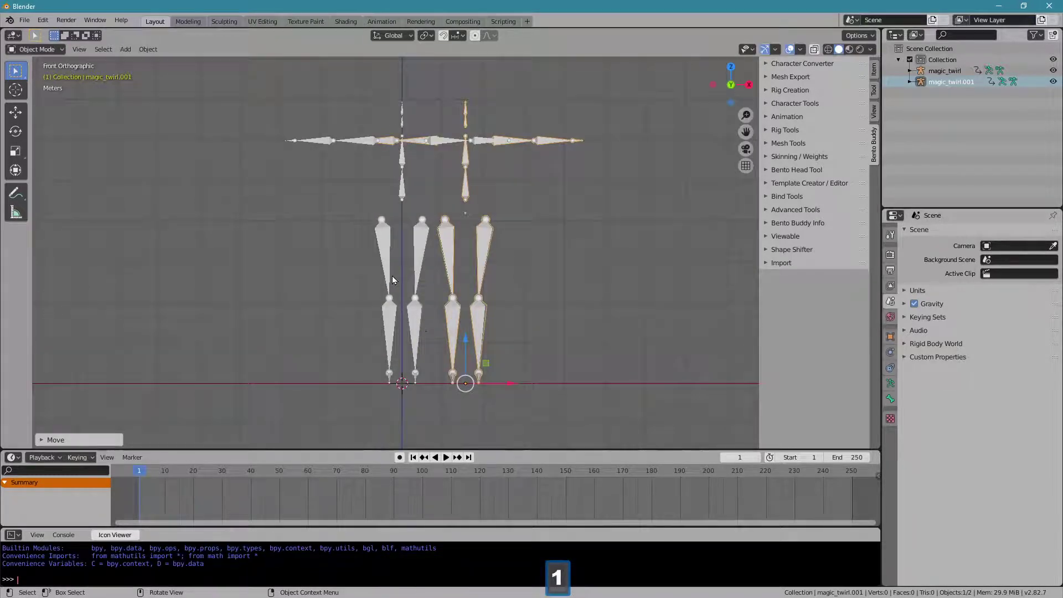
Step: Expand the copy's bone data in the outliner and reselect the original magic_twirl armature
click(918, 89)
right_click(952, 104)
click(952, 104)
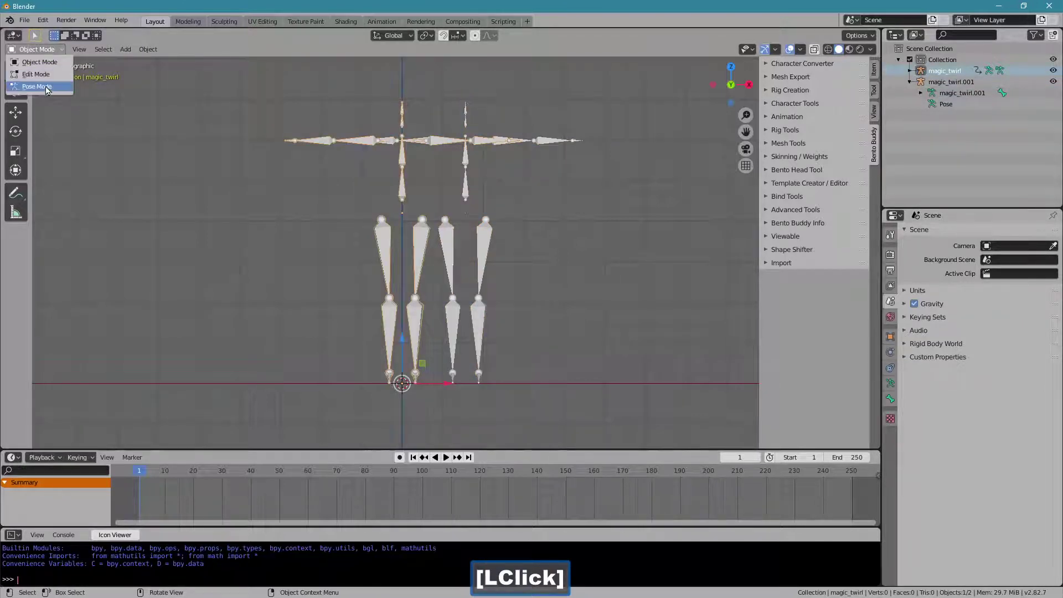
Step: Switch magic_twirl to Pose Mode, step to frame 2 and select the hip bone
click(504, 256)
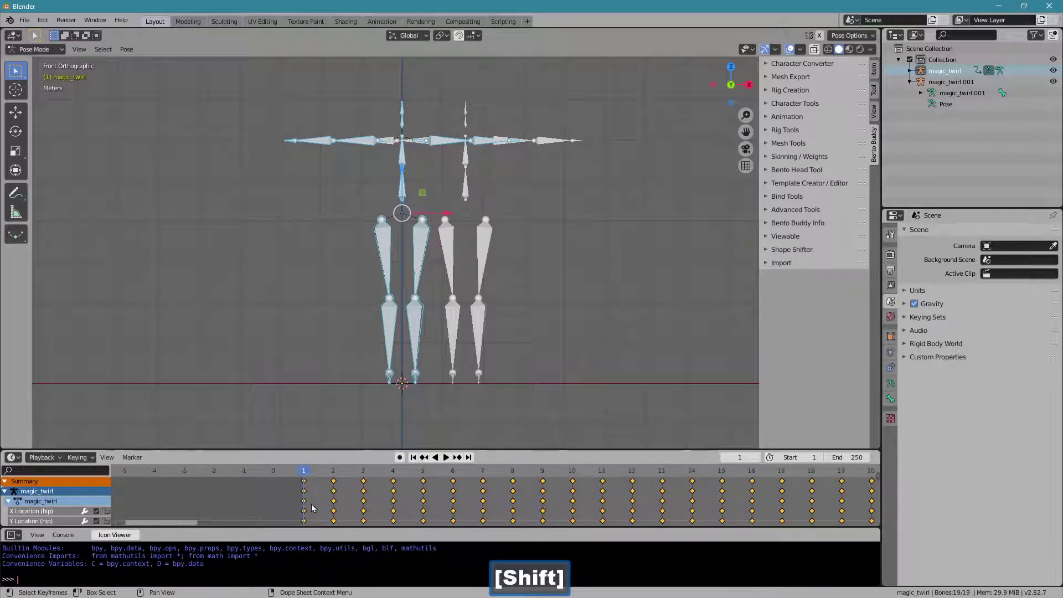
click(400, 481)
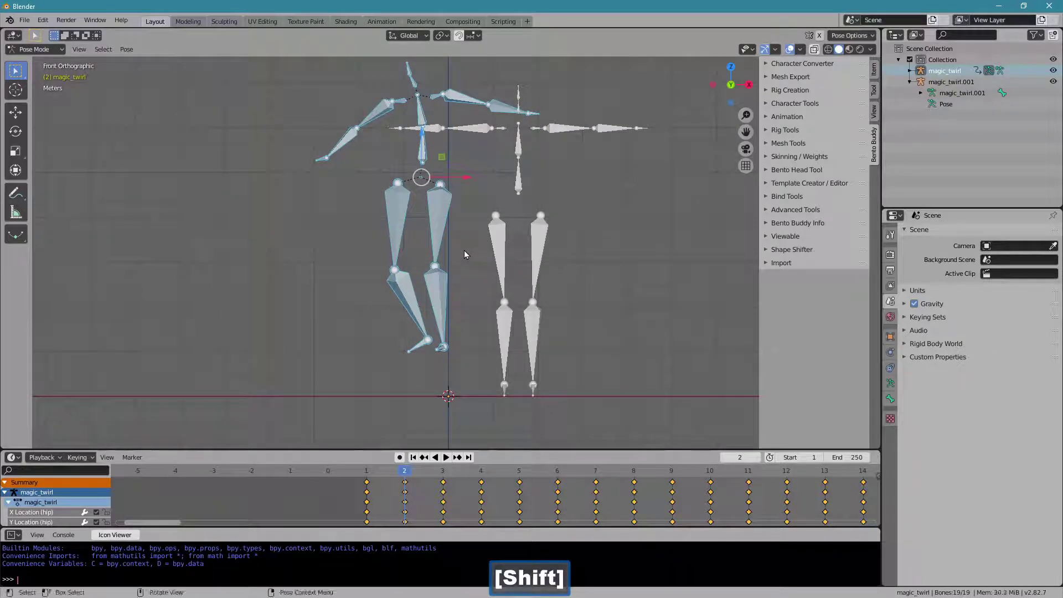
click(312, 195)
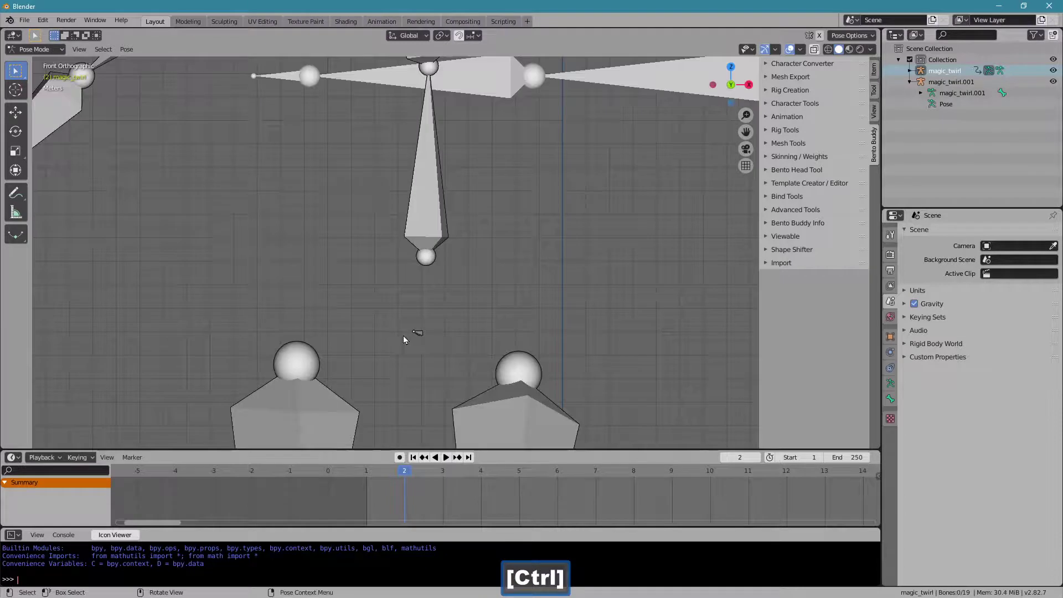
click(424, 340)
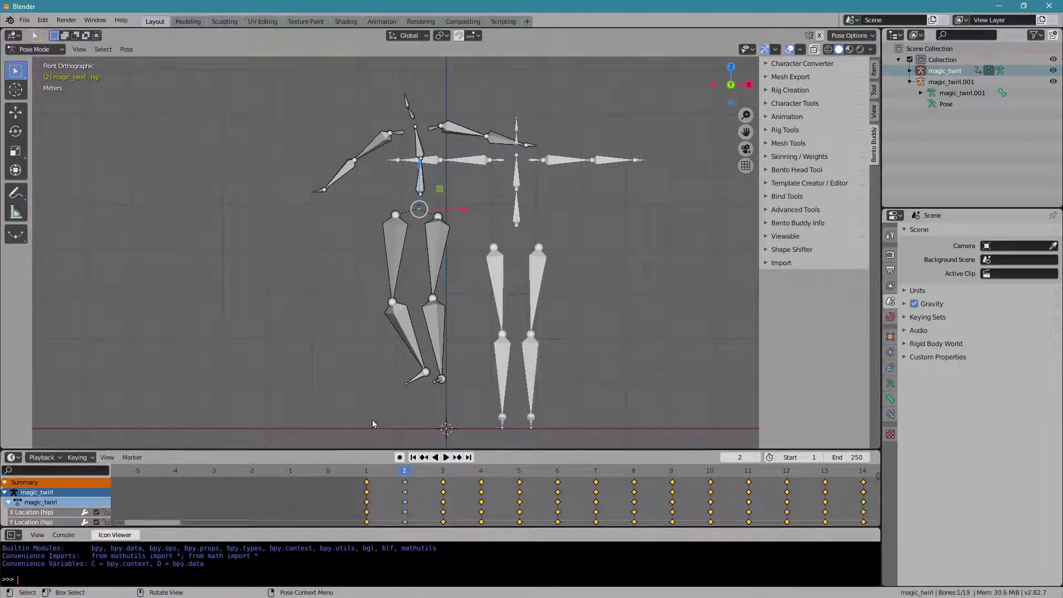
Step: Copy the hip pose, paste it back at frame 1 and key it with the LocRot keying set
click(128, 56)
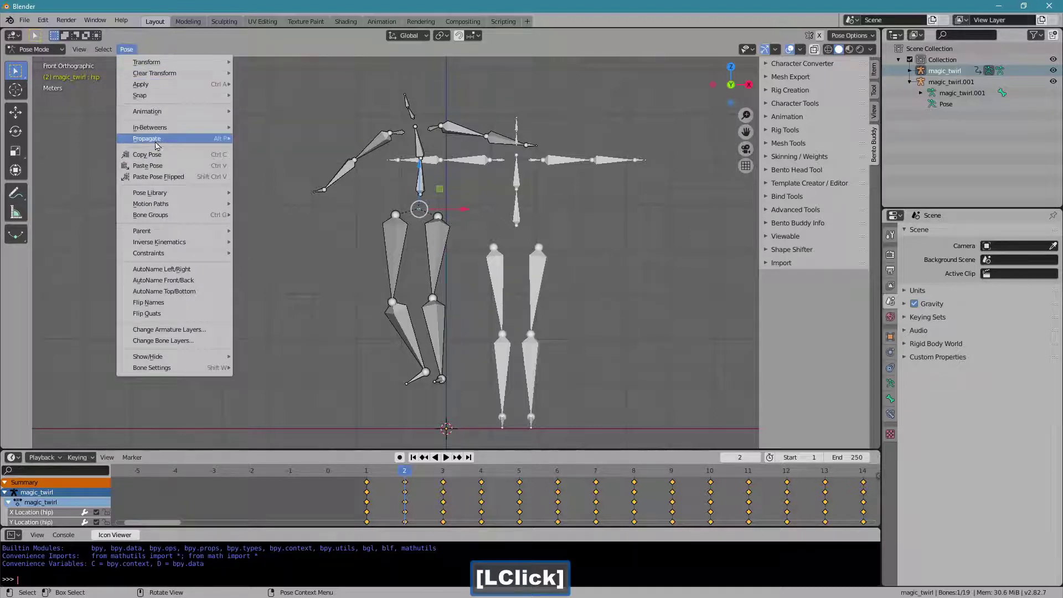
click(194, 163)
click(406, 476)
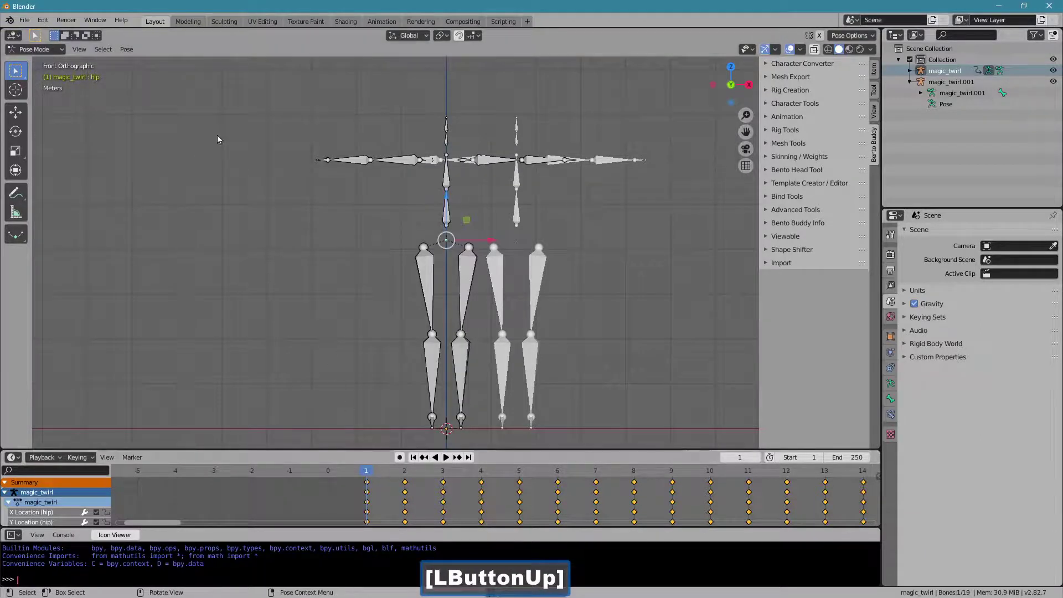
double_click(132, 54)
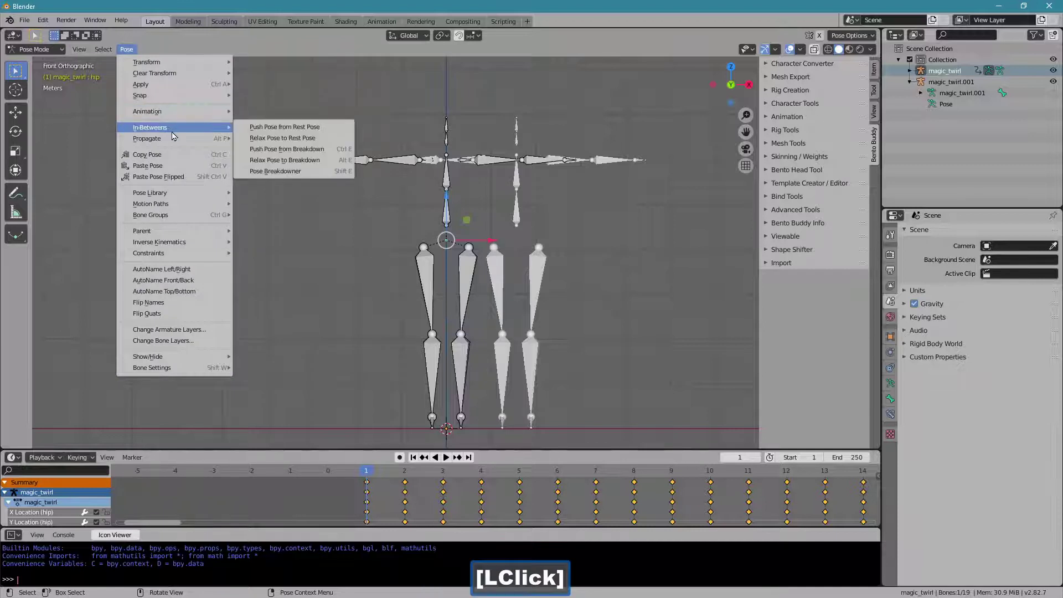
click(194, 170)
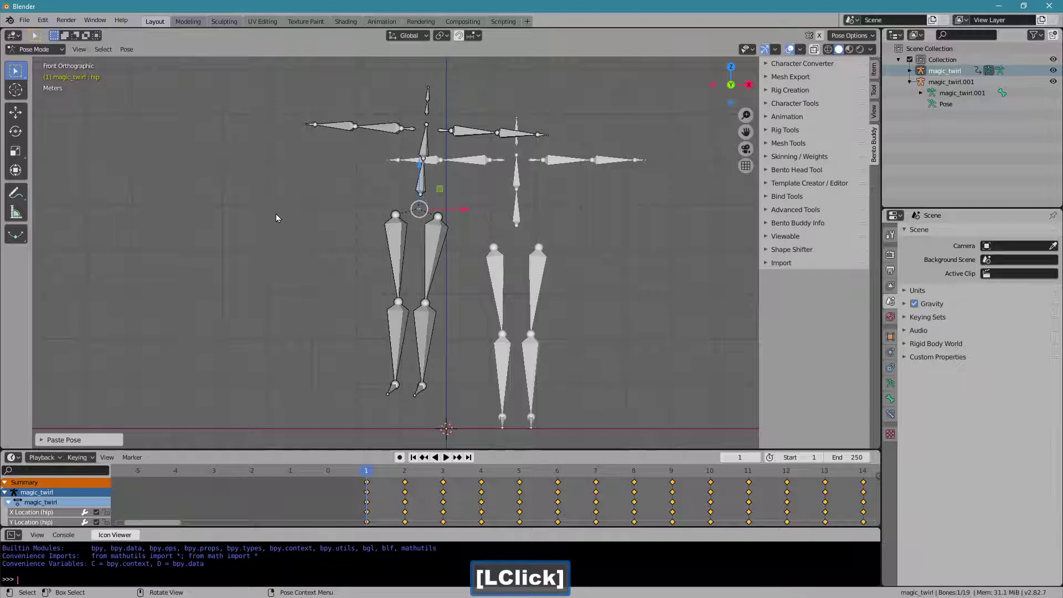
key(alt+r)
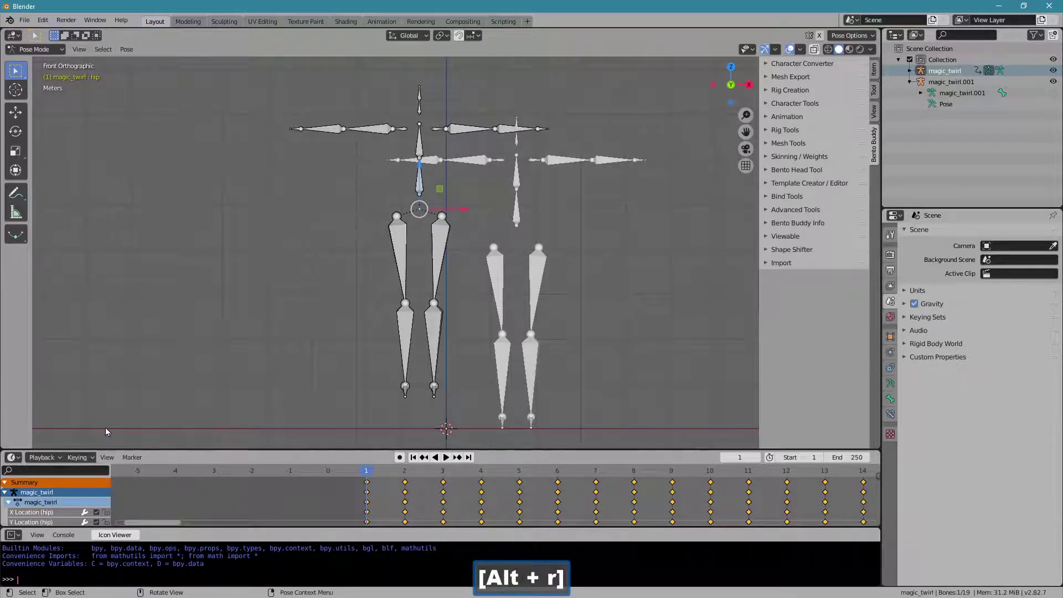
Step: Play back the motion-capture animation in the timeline to preview it
click(95, 460)
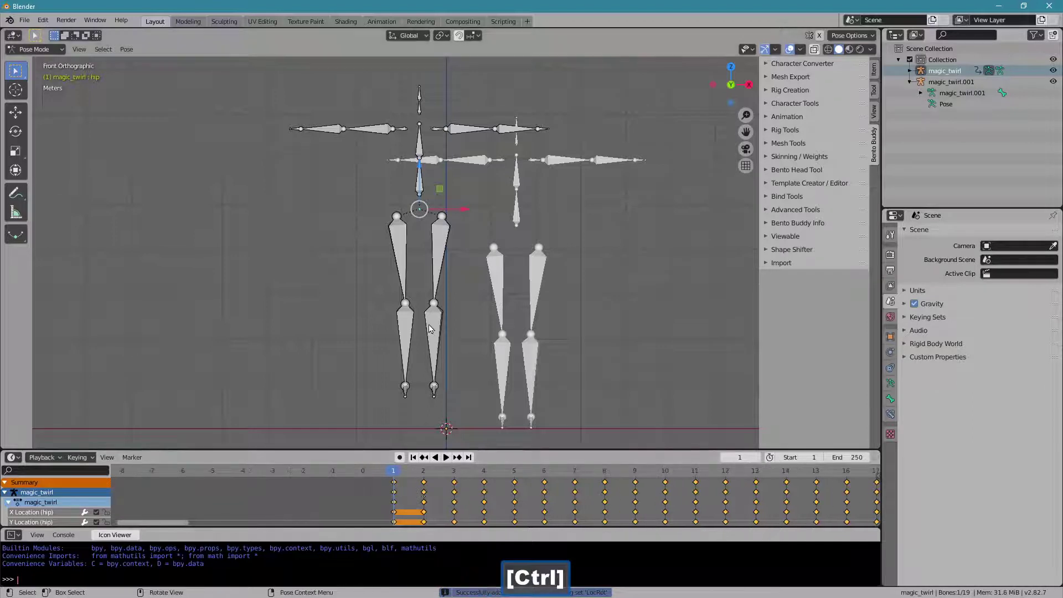
click(406, 473)
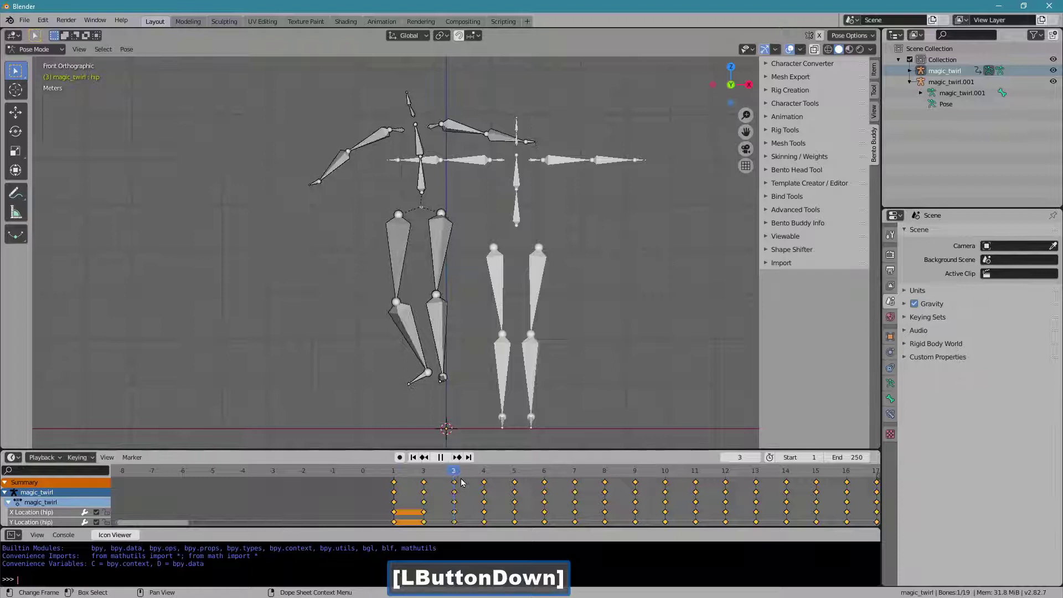
Step: Return magic_twirl to Object Mode, lower it toward the ground line and check frame 3
click(420, 462)
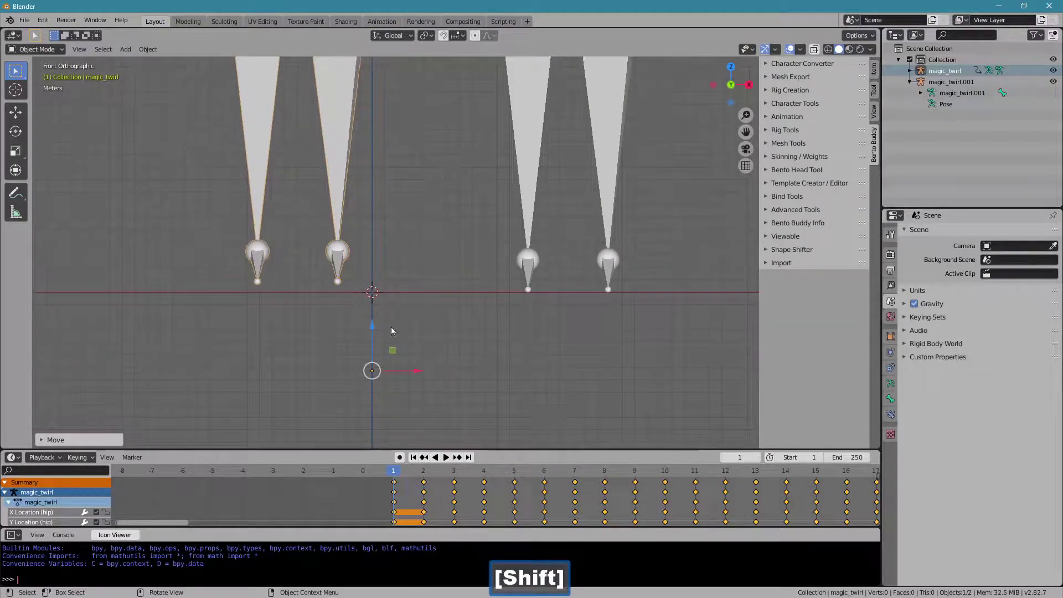
click(379, 339)
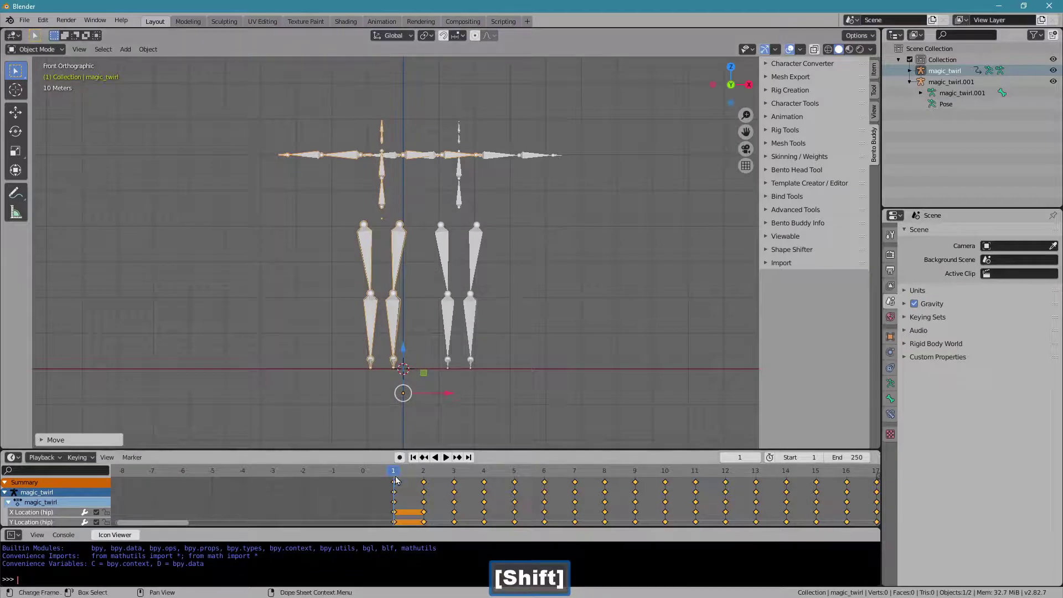
click(413, 475)
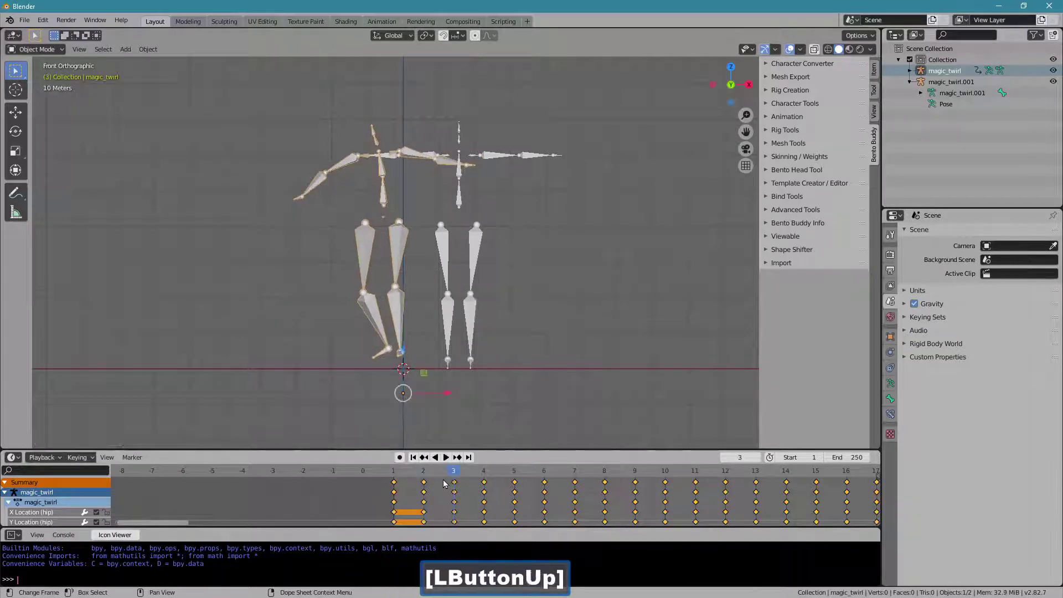
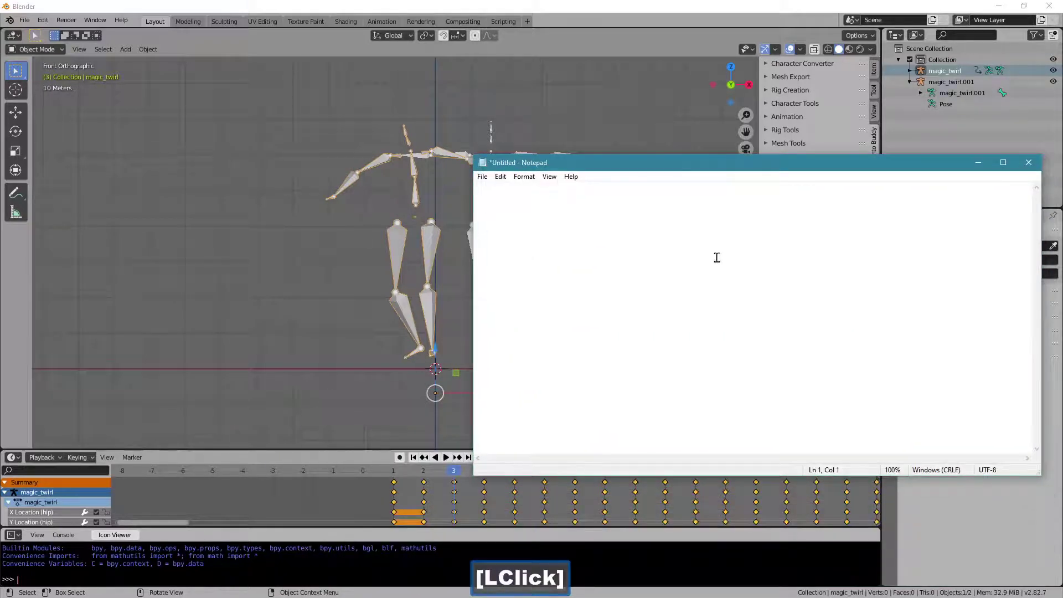
Step: Note that there's an offset from the other rig, this is the actual error, and it's floating
key(shift+t)
text(here's)
key(space)
text([Space]anffset)
key(space)
text([Space]from)
key(space)
key(t)
text(ther)
key(space)
key(shift+t)
text(his)
key(space)
text(isthe)
key(space)
text(tualrr.)
key(Return)
key(shift+i)
text([Shift + i]t'slaoting)
key(BackSpace)
text(oating.)
key(Return)
Step: Add that we can certainly use a tool for this, but here's how to fix it
key(shift+w)
text(e)
key(space)
text([Space]ca)
key(space)
text([Space]certainly)
key(space)
text(ustoolfothis)
key(space)
text([Space]but,)
key(space)
text([Space]here's)
key(space)
text([Space]how)
key(space)
text([Space]t)
key(space)
text(fixit.)
key(Return)
Step: Finish the note: I'll go slow, this is not that easy to understand
key(shift+i)
text([Shift + i]'ll)
key(space)
text([Space]g)
key(space)
text([Space]slow,)
key(space)
text([Space]thiss)
key(space)
text([Space]not)
key(space)
text([Space]that)
key(space)
text([Space]easy)
key(space)
text([Space]to[Space]understand.)
key(Return)
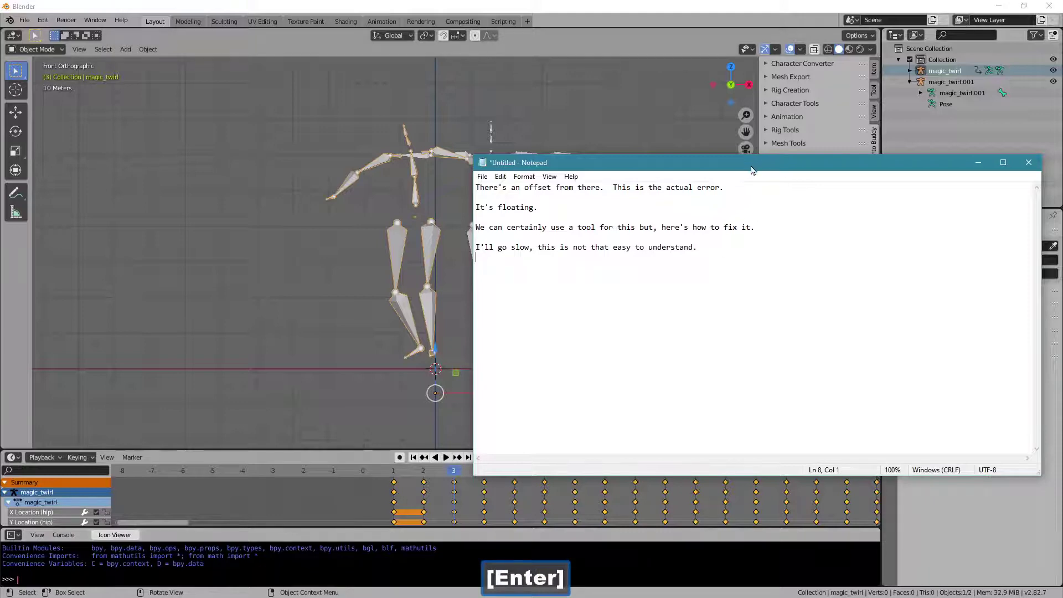
Step: Back in Blender's front view at frame 2, drag the animation area taller to list the hip channels
click(754, 177)
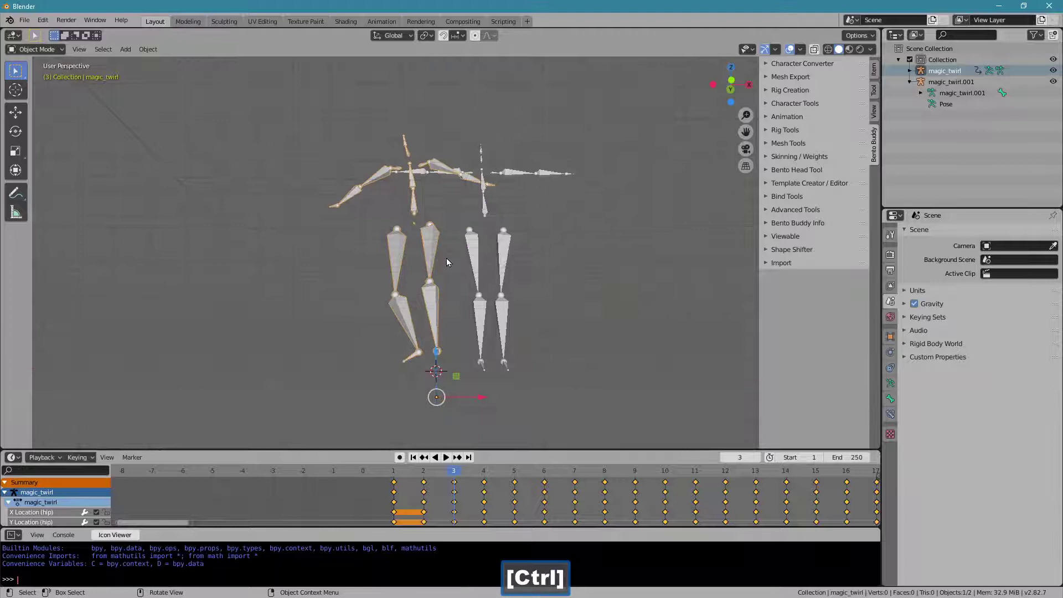
key(1)
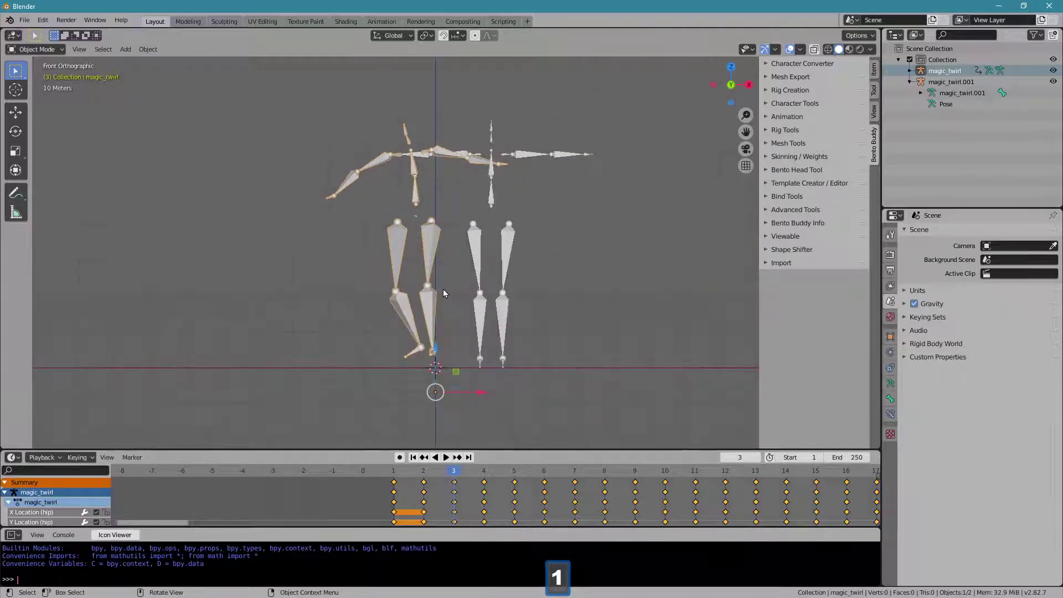
click(453, 479)
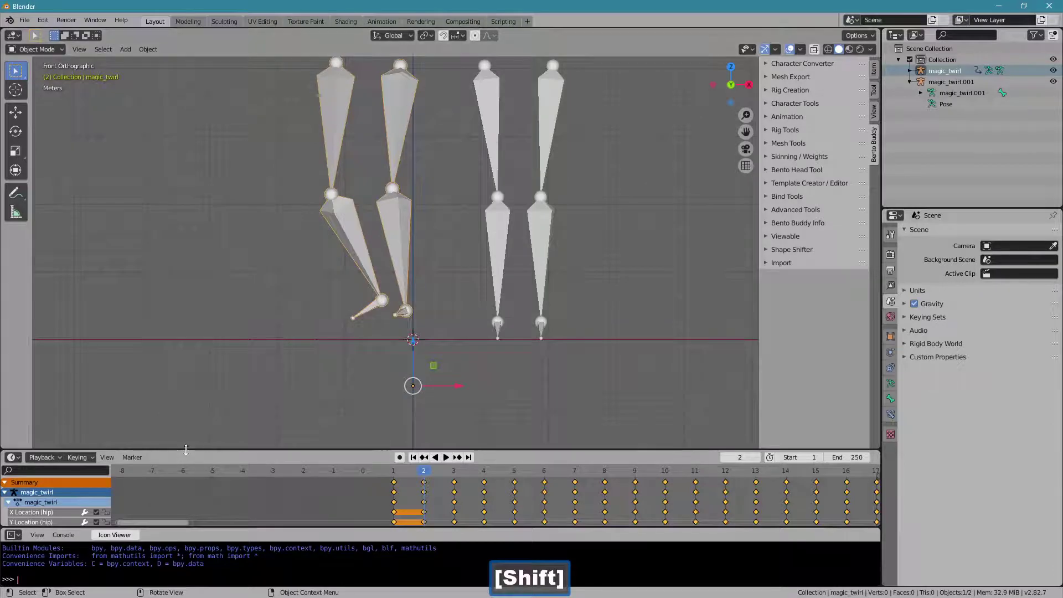
click(191, 412)
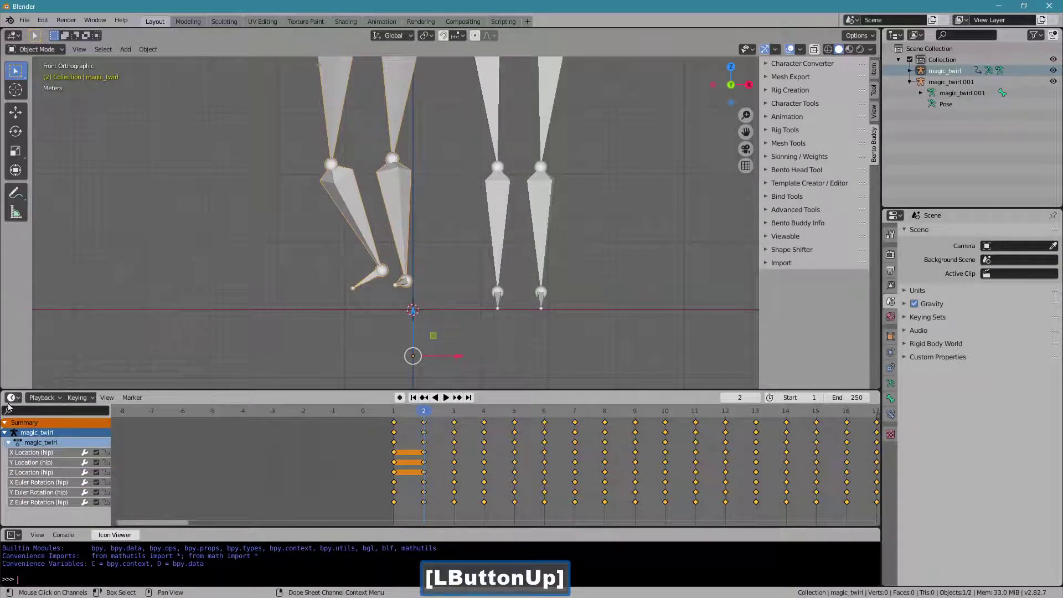
Step: Change the timeline into a Graph Editor, hide one hip channel and deselect all curves
click(16, 407)
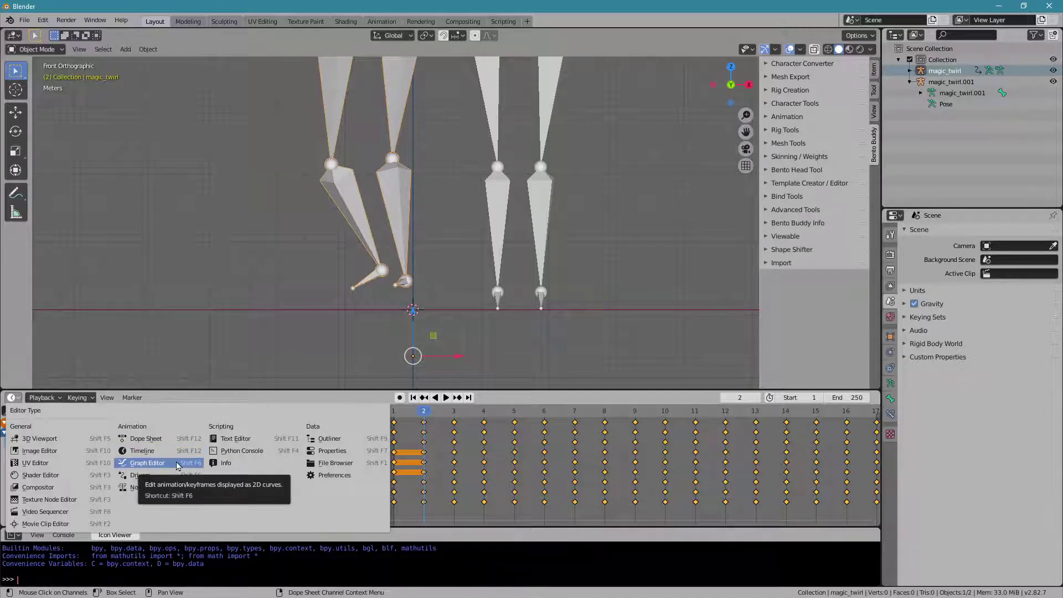
click(179, 468)
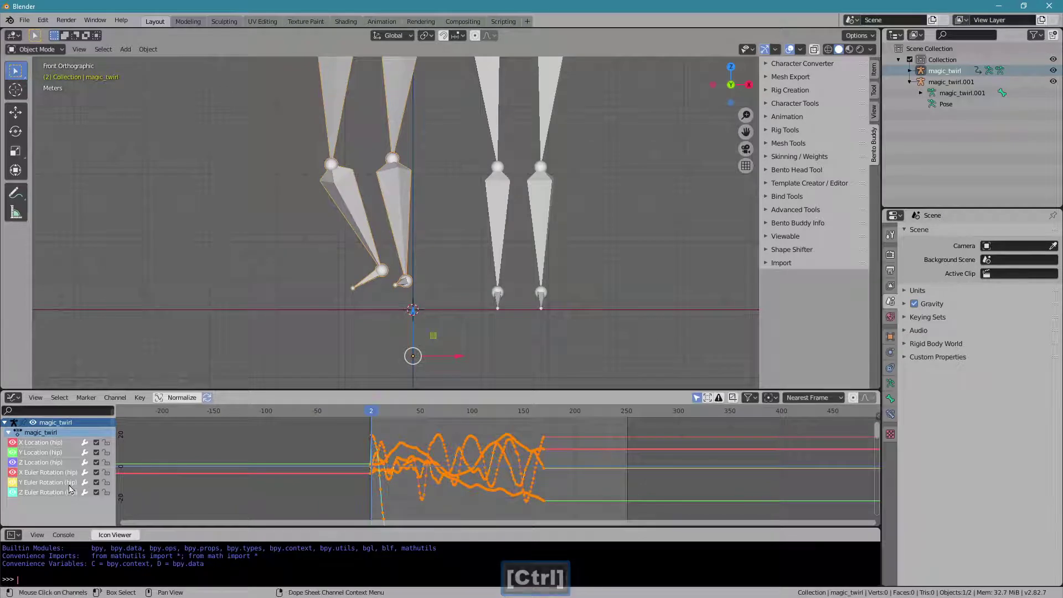
click(49, 460)
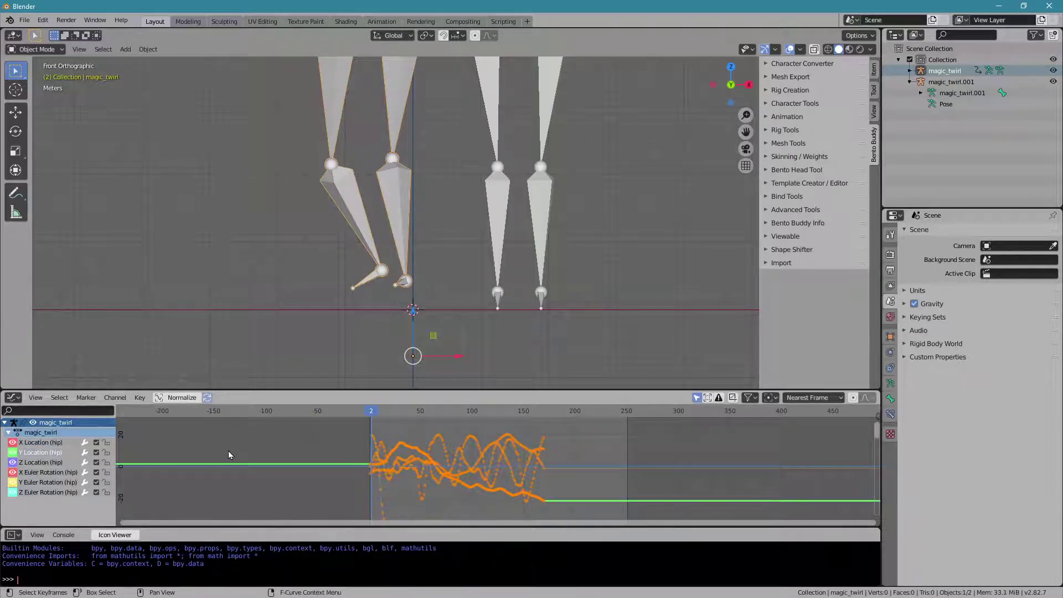
click(234, 456)
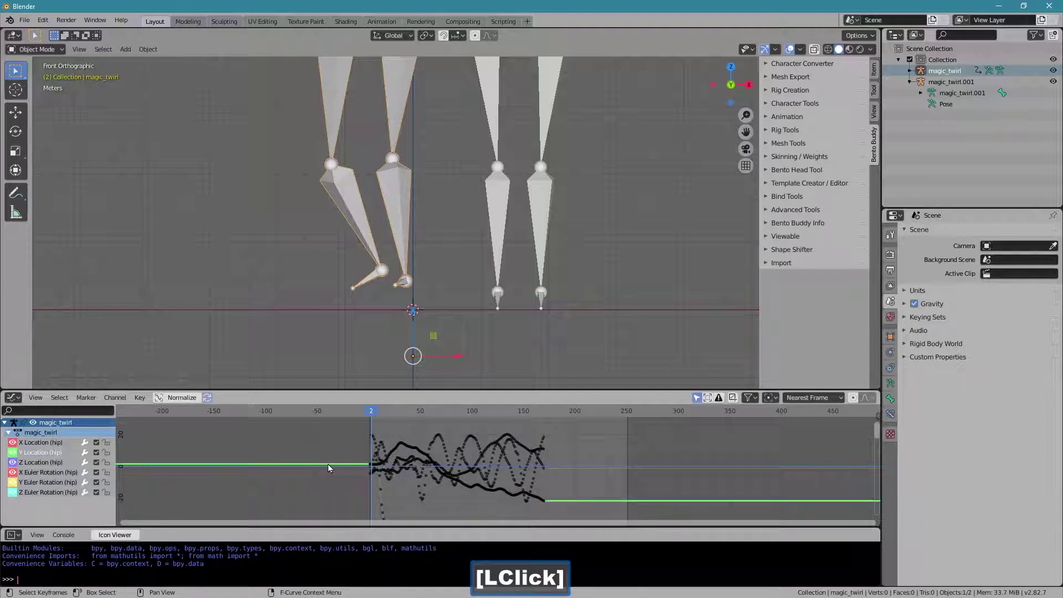
Step: Cancel a stray scale on all curves and isolate only the hip Z Location curve's keys
key(a)
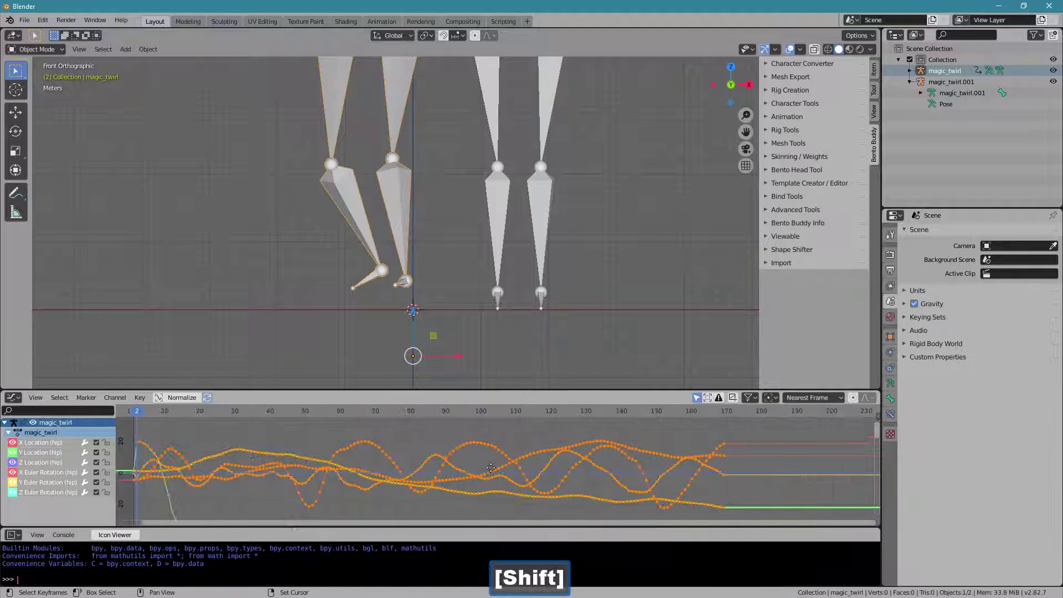
key(s)
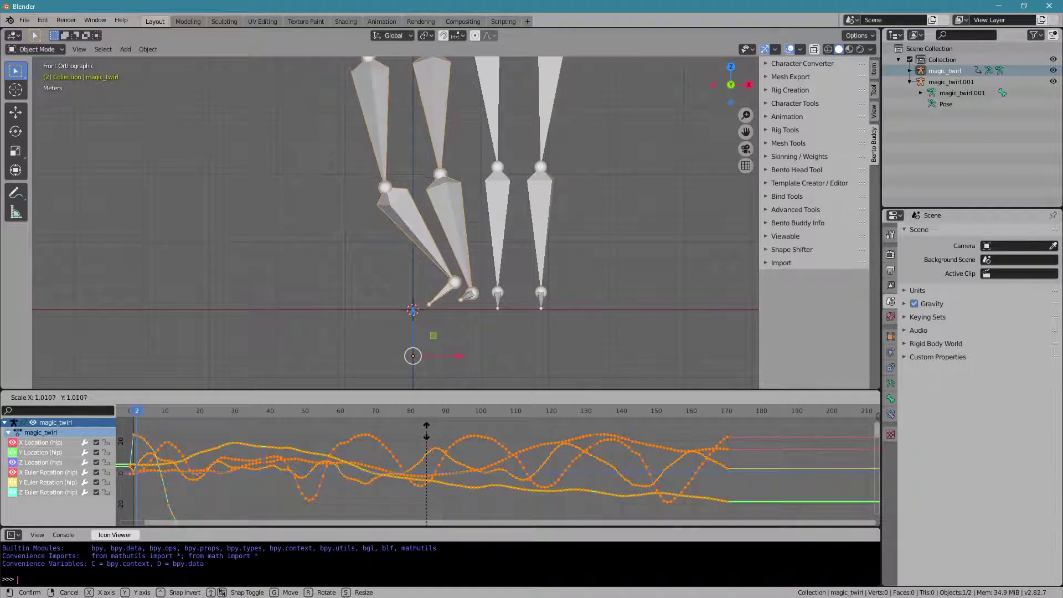
right_click(429, 435)
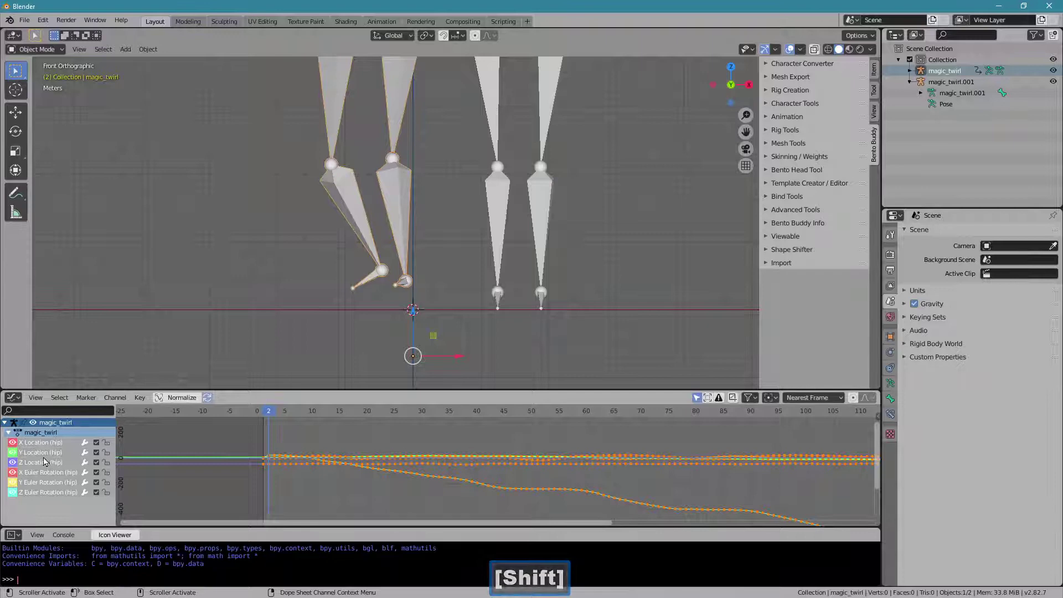
click(49, 460)
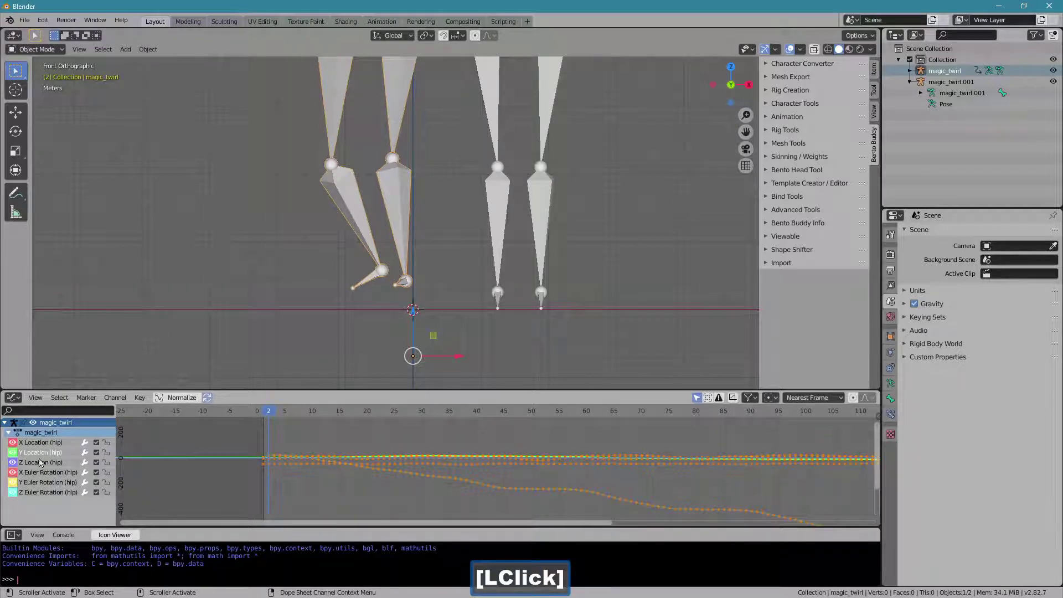
double_click(45, 467)
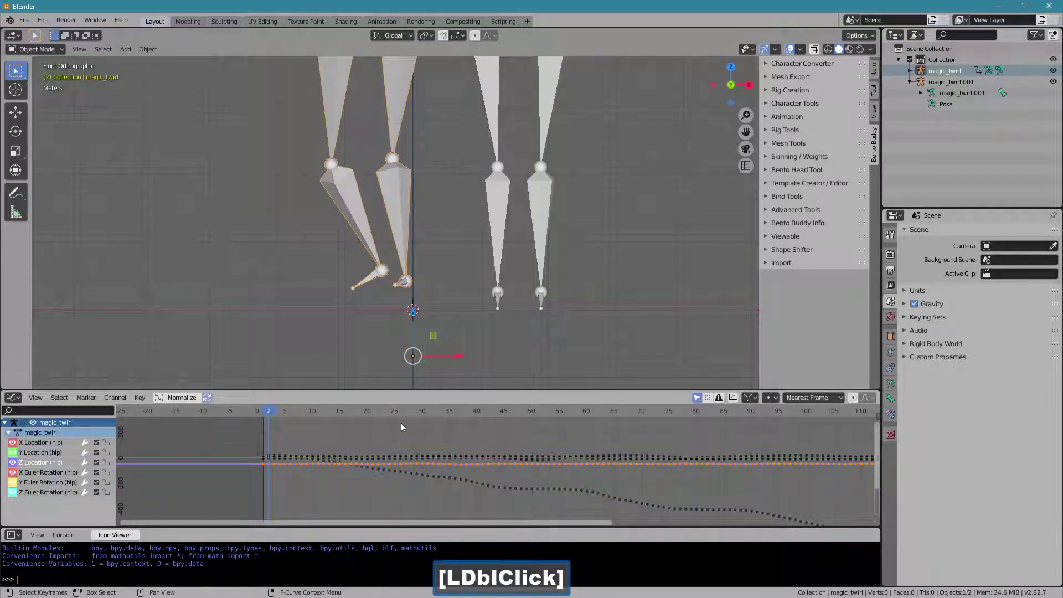
Step: After cancelling stray scales and an oversized move, shift the Z Location curve down to ground the feet
key(s)
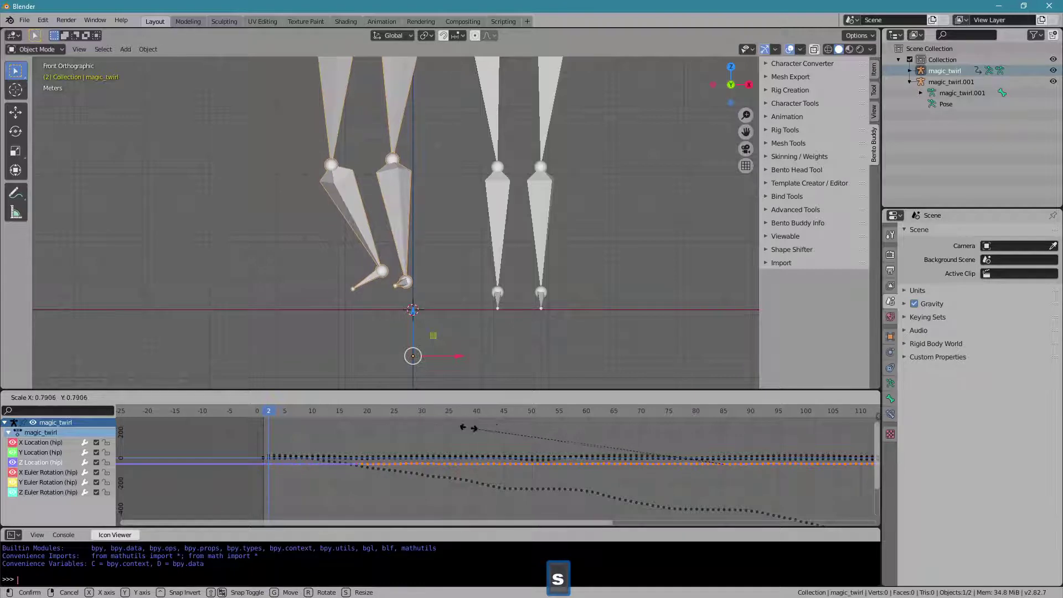
right_click(489, 444)
key(s)
right_click(443, 457)
key(g)
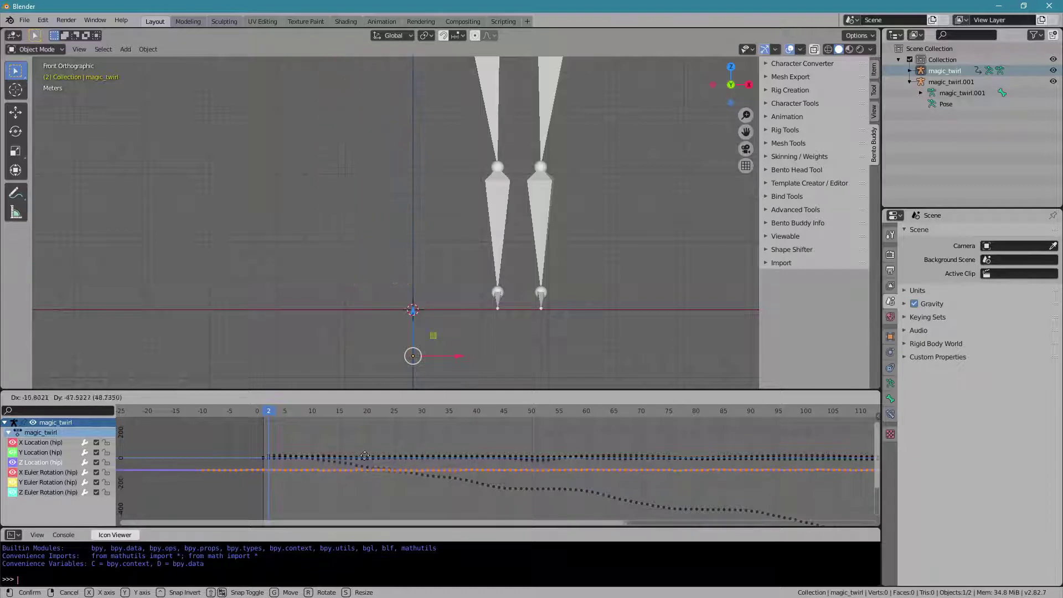
right_click(392, 452)
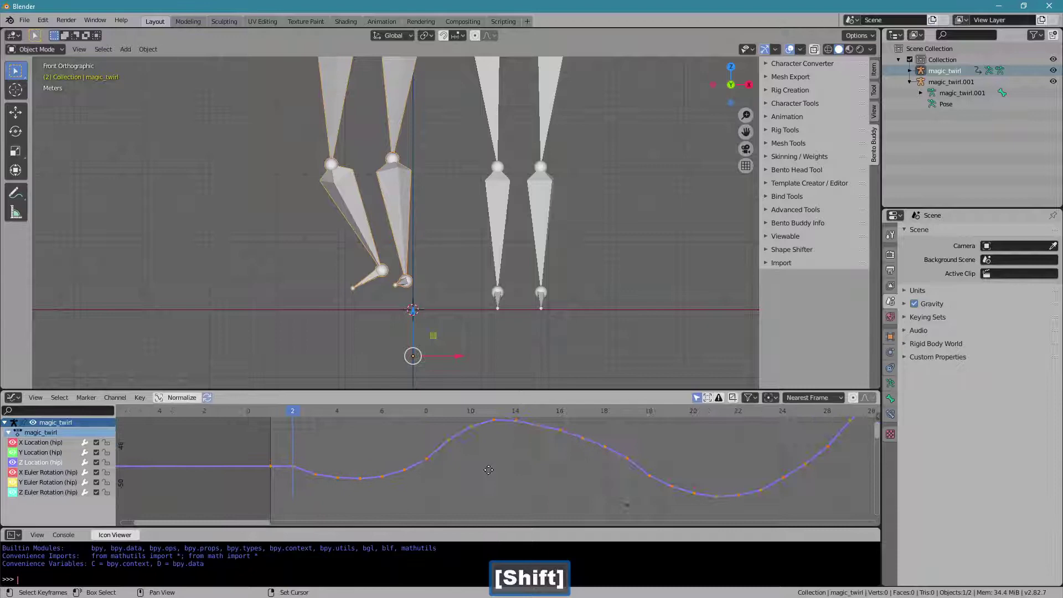
key(g)
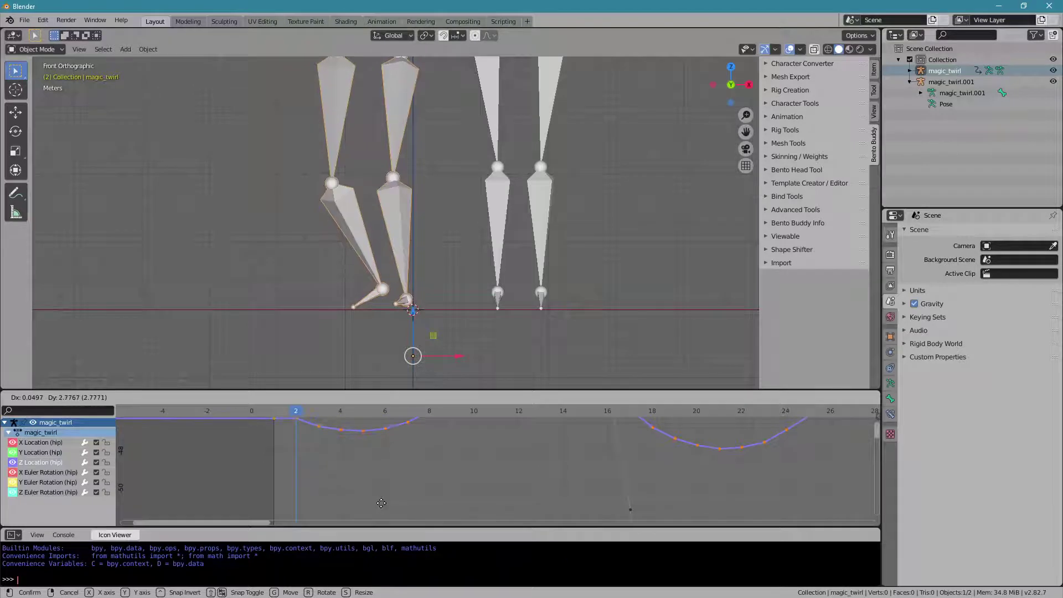
Step: Confirm the Z Location curve height and note needing a better, closer view to refine the location data
click(386, 507)
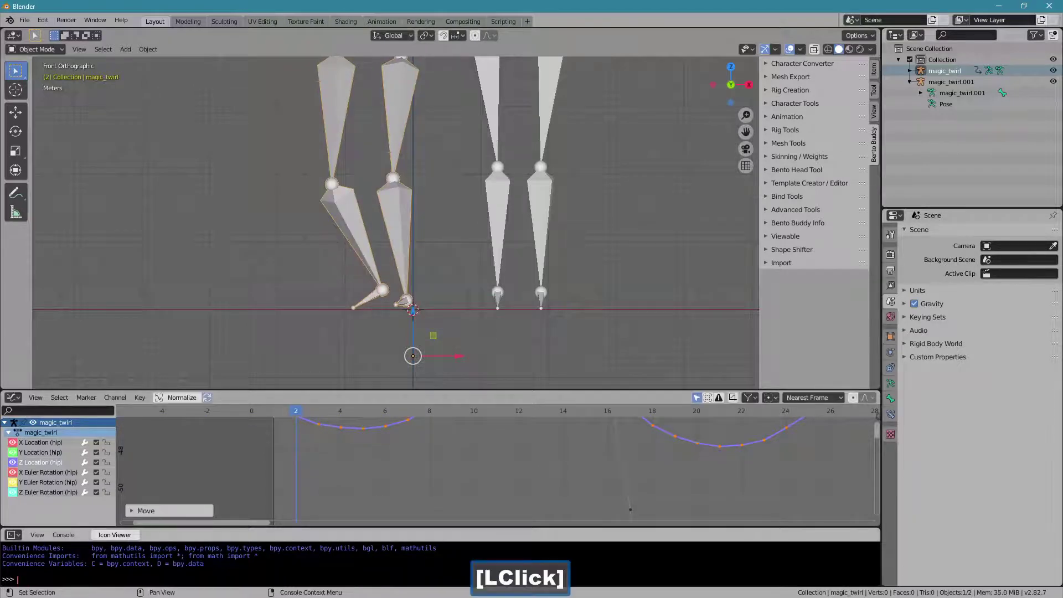
click(679, 297)
key(Return)
key(shift+i)
text(n)
key(shift+space)
text(eeddo)
key(space)
text([Space]get)
key(space)
text([Space]better)
key(space)
text(view,)
key(space)
text([Space]clos)
key(,)
key(space)
text([Space]inrder)
key(space)
text([Space]to)
key(space)
key(r)
text(refine)
key(space)
text([Space]the)
key(space)
text([Space]location)
key(space)
text([Space]data.)
key(Return)
Step: Add a paragraph that the typical shift-and-move didn't refine it and wouldn't work in the graph editor
key(shift+t)
text(h)
key(space)
text(typicall)
key(space)
text([Space]shift)
key(space)
text([Space]o)
key(space)
text([Space]whatever,)
key(space)
text([Space]andove,)
key(space)
text([Space]didn't)
key(space)
text([Space]refine)
key(space)
text([Space]it,)
key(space)
key(shift+i)
key(shift+space)
text(didn')
key(space)
text(realizeth)
key(Return)
text([Enter]itwouldnt)
key(space)
text([Space]work)
key(space)
text([Space]in)
key(space)
text([Space]therph)
key(space)
text(editor.)
key(Return)
Step: Return to Blender and scrub to an early frame to check the feet
click(661, 145)
click(489, 481)
click(324, 416)
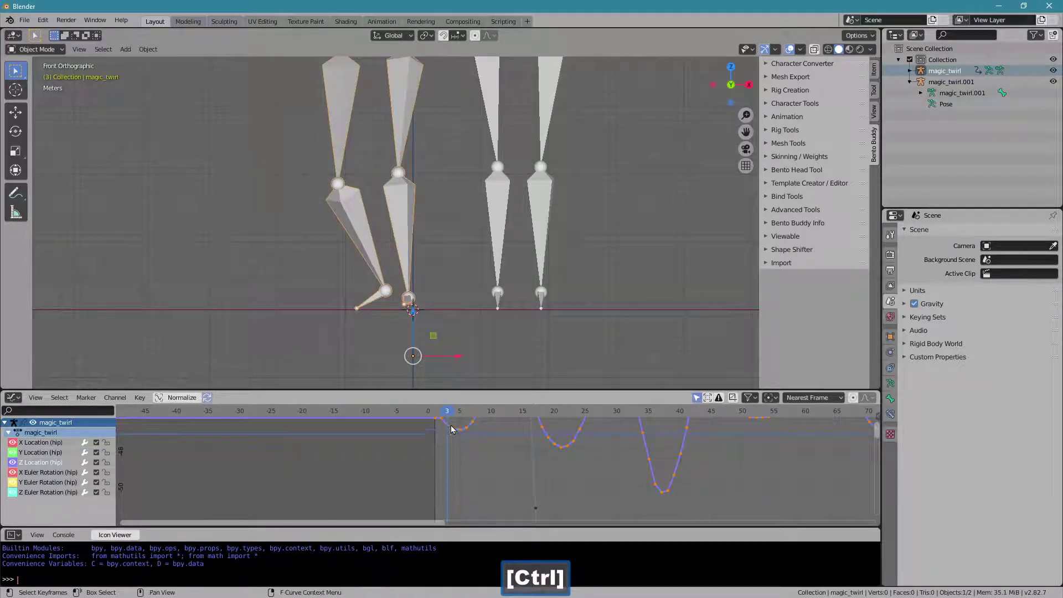
Step: Cancel the accidental G move, settle on frame 1 and select the armature for Pose Mode
click(447, 414)
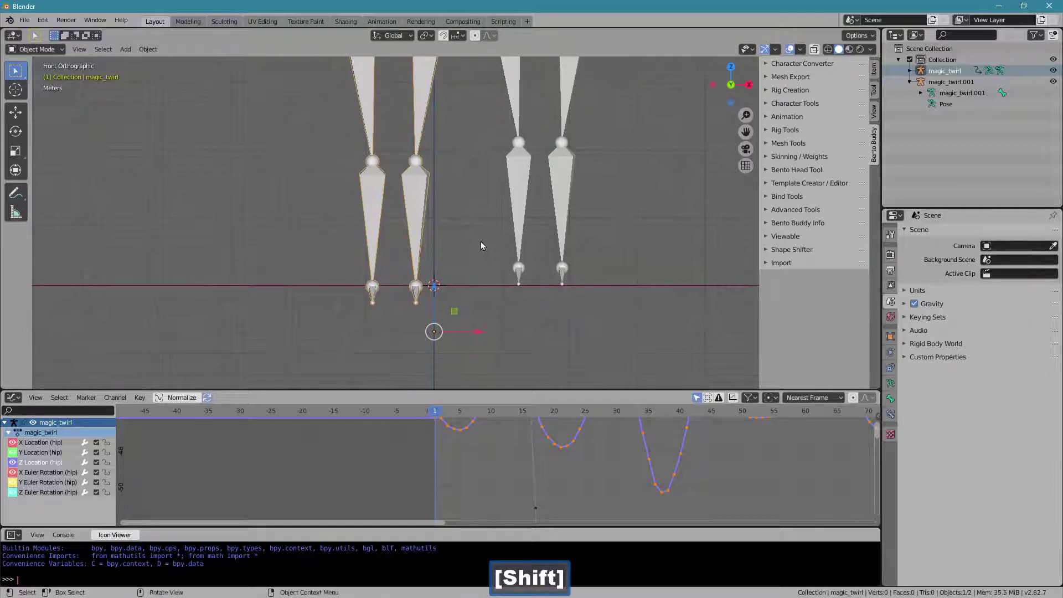
key(g)
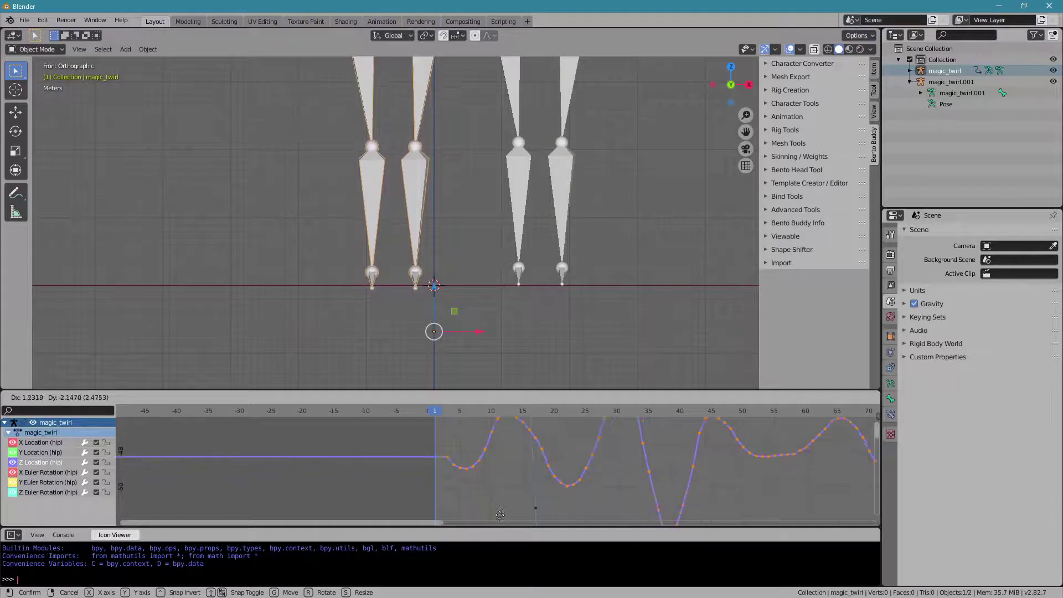
right_click(499, 510)
click(453, 415)
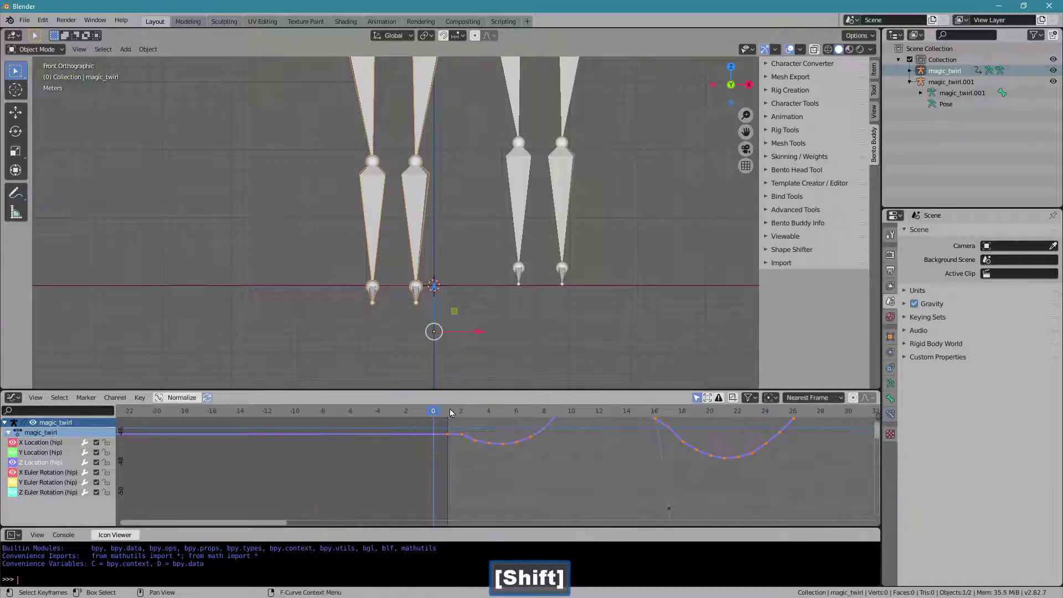
click(452, 412)
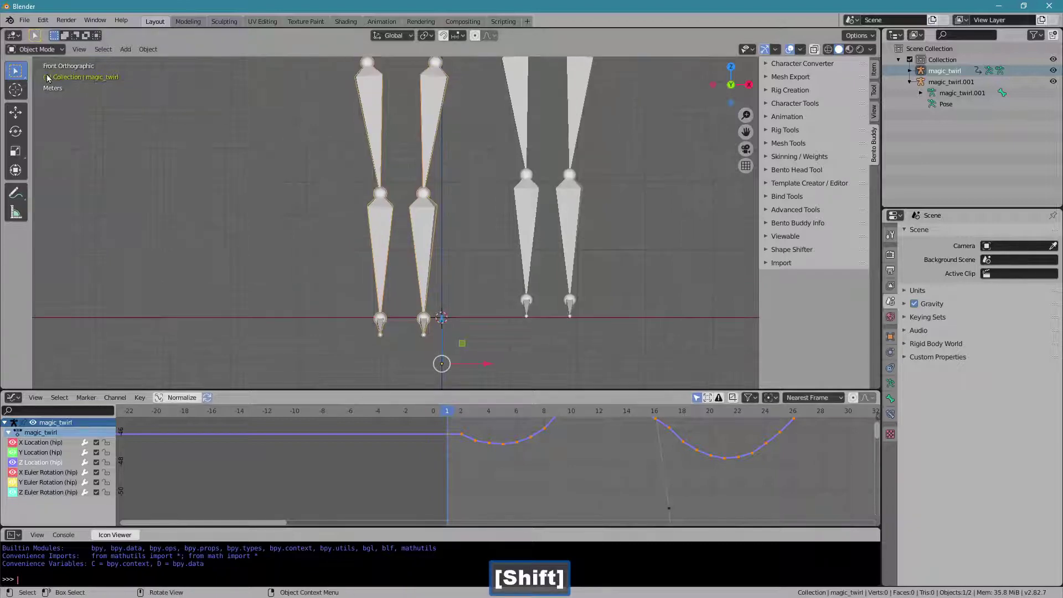
click(30, 53)
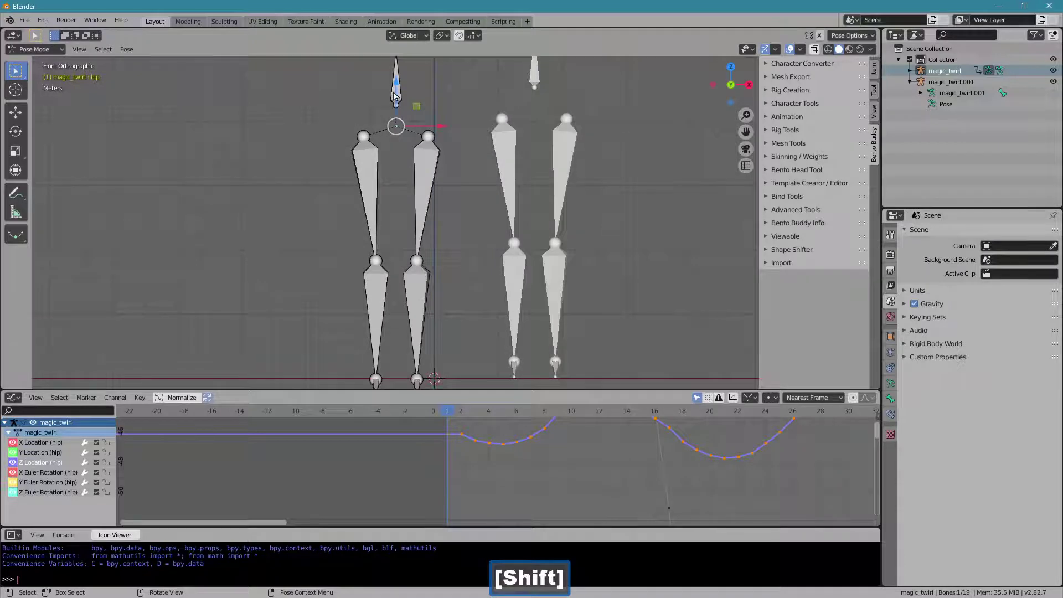
Step: Confirm the raised hip bone, show its keys in a Dope Sheet, deselect them and go to frame 7
click(402, 96)
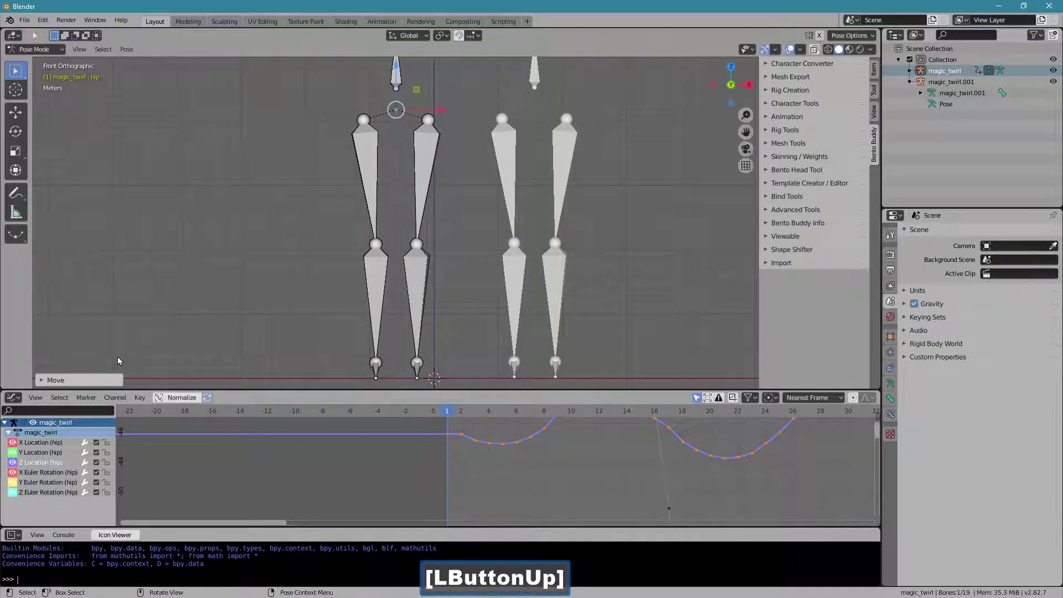
click(20, 402)
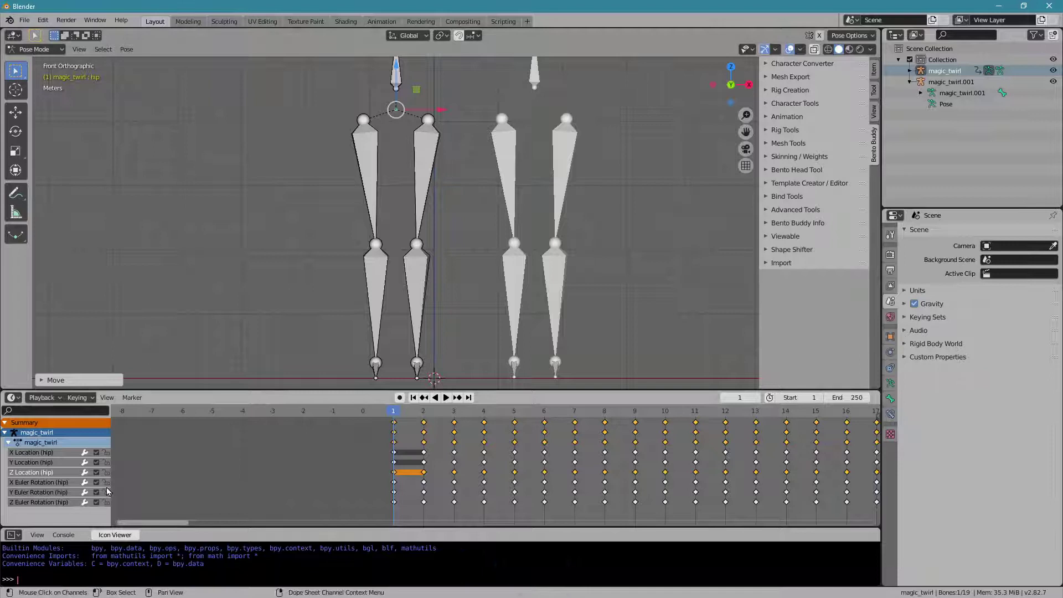
click(89, 400)
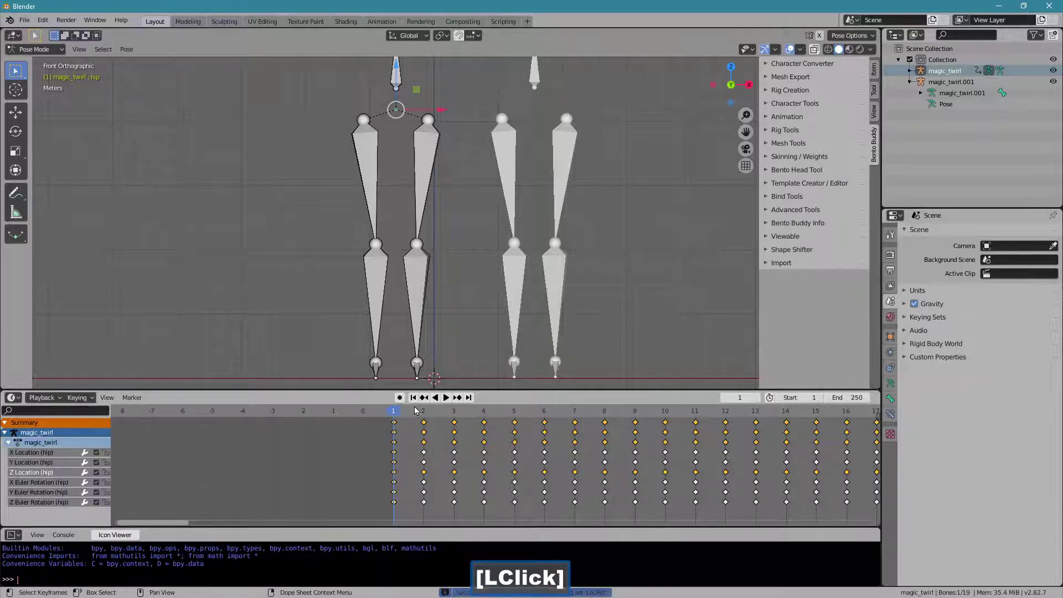
click(411, 412)
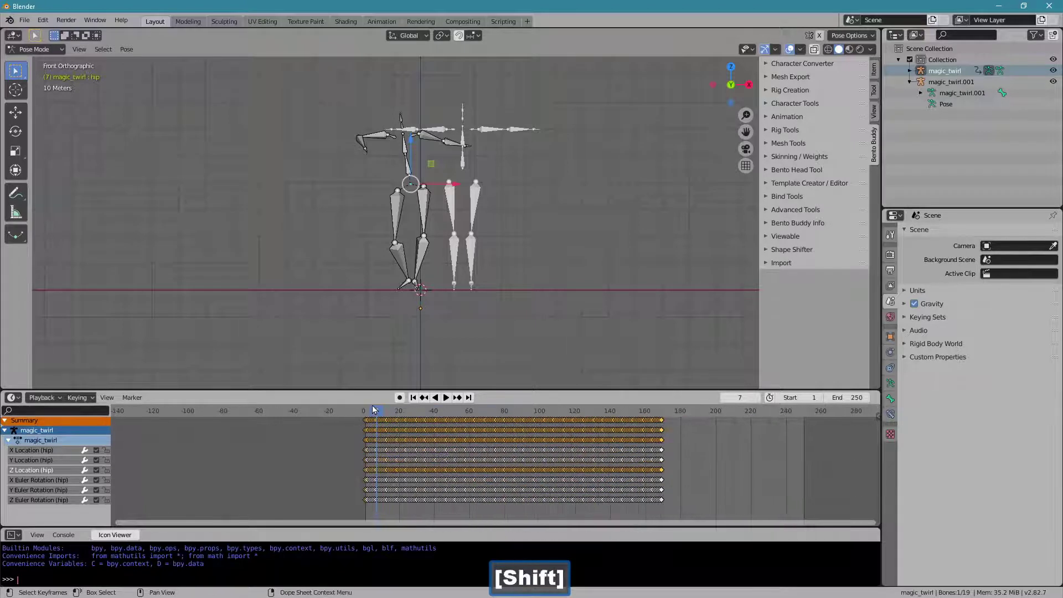
Step: Play back the grounded animation, then end the note with "Ok, that does it \o"
click(392, 415)
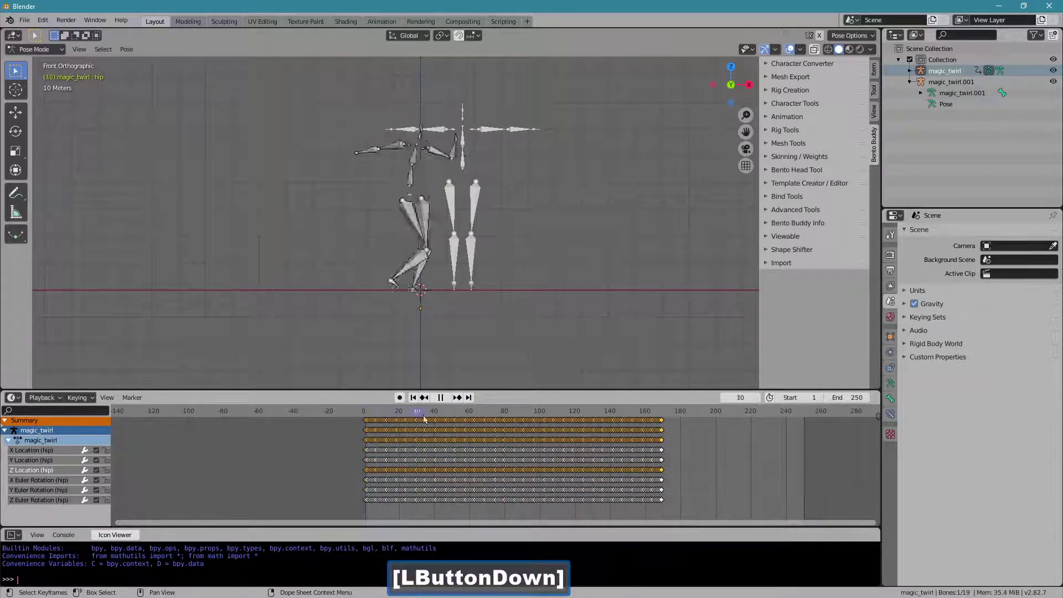
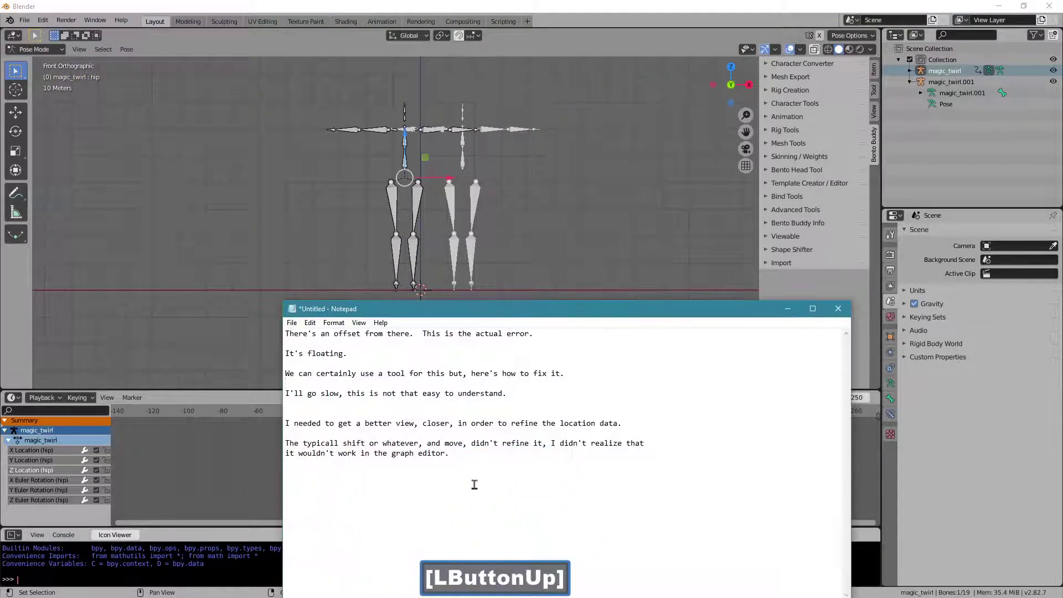
click(478, 481)
key(shift+o)
text(k)
key(space)
text(hatdoes)
key(space)
text(i[Space]\o)
key(Return)
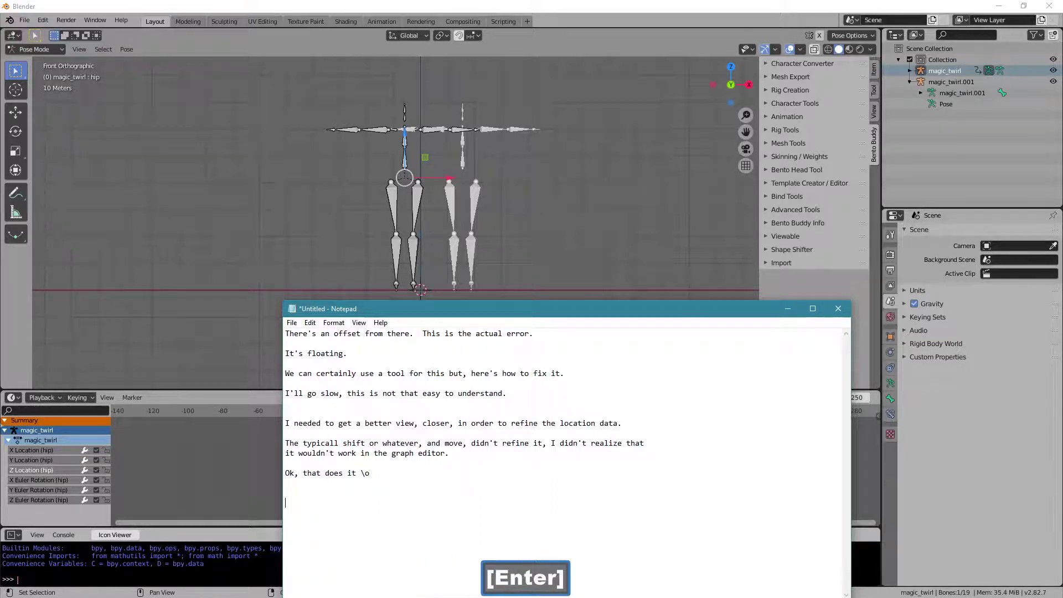